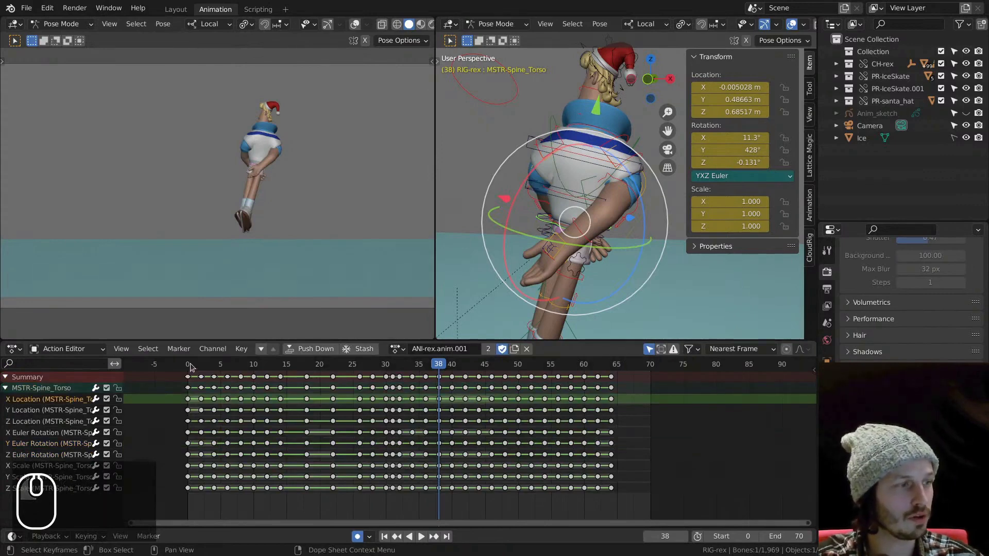
At frame 15, select all rig controls' keyframes and switch them from stepped to Bezier interpolation
left_click_drag(197, 363, 310, 374)
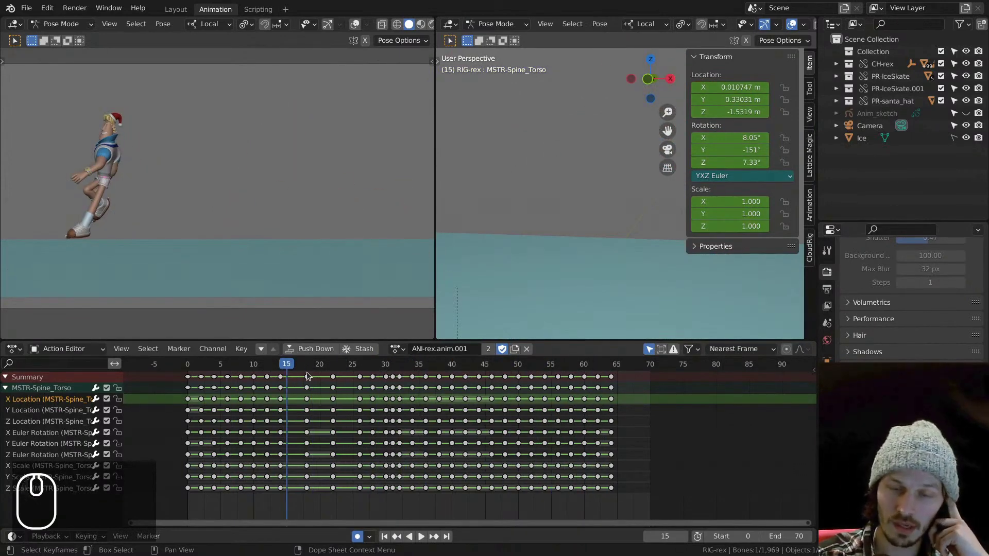
key("a")
left_click(253, 408)
key("t")
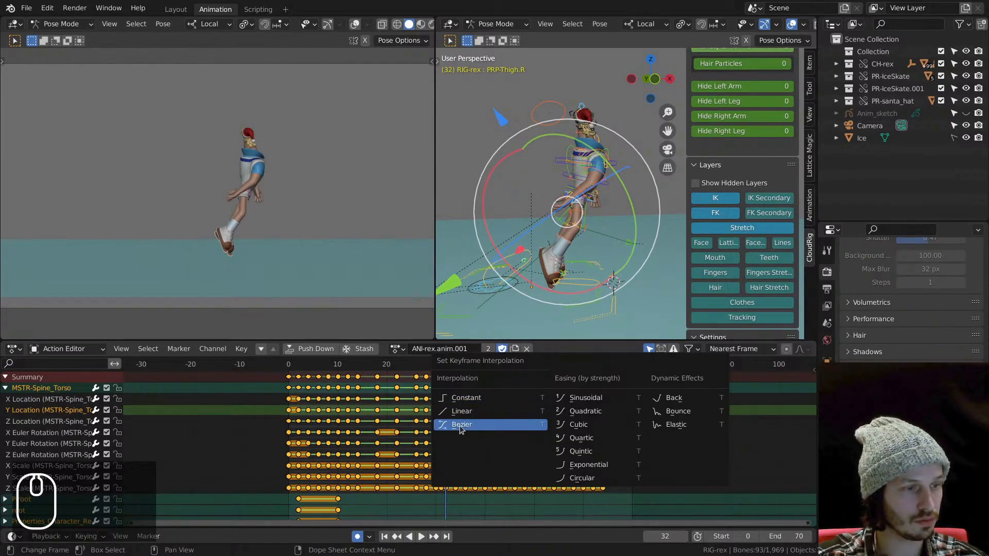
left_click_drag(461, 427, 438, 440)
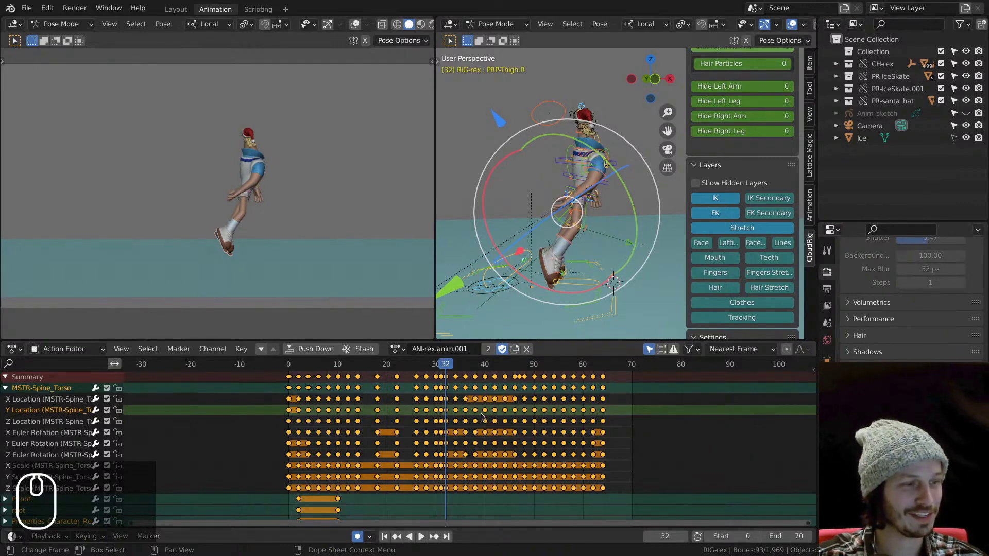
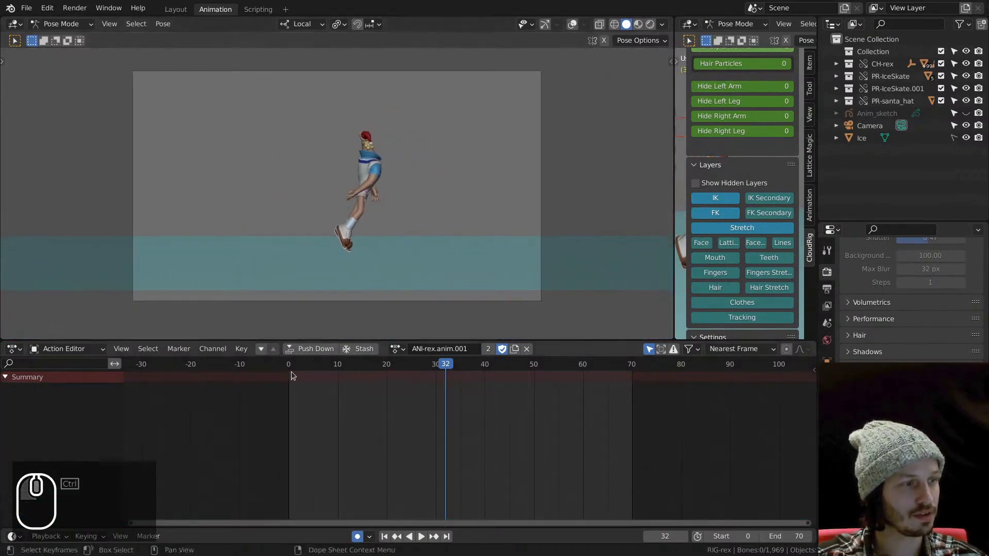
left_click(293, 364)
key("space")
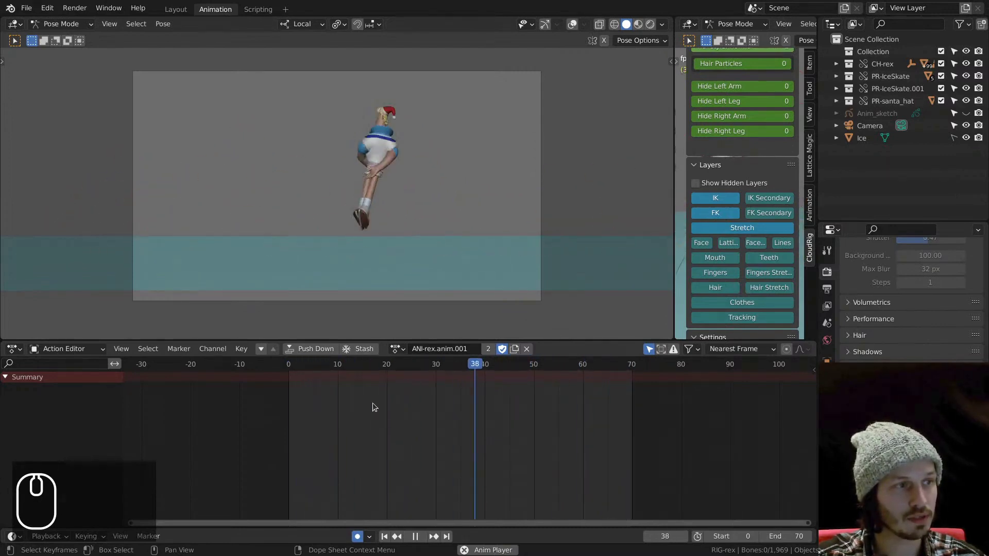
key("space")
left_click_drag(308, 367, 391, 361)
key("ctrl+space")
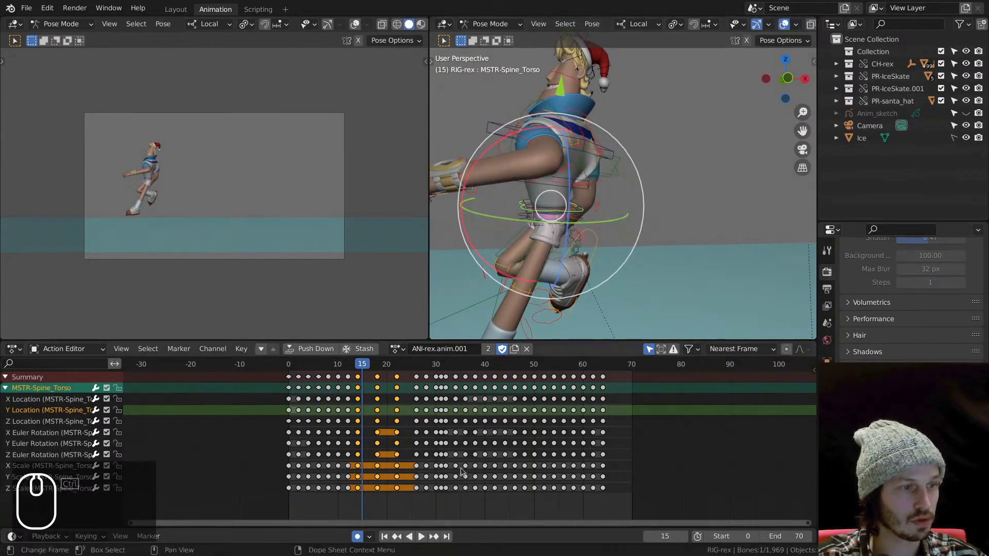
In the Graph Editor on MSTR-Spine_Torso Y Location, raise and retime the peak keys near frame 14
left_click(366, 421)
left_click(307, 441)
middle_click(363, 430)
left_click_drag(401, 447, 416, 457)
left_click_drag(430, 419, 358, 365)
left_click_drag(358, 365, 397, 394)
left_click(400, 405)
left_click_drag(407, 425, 439, 379)
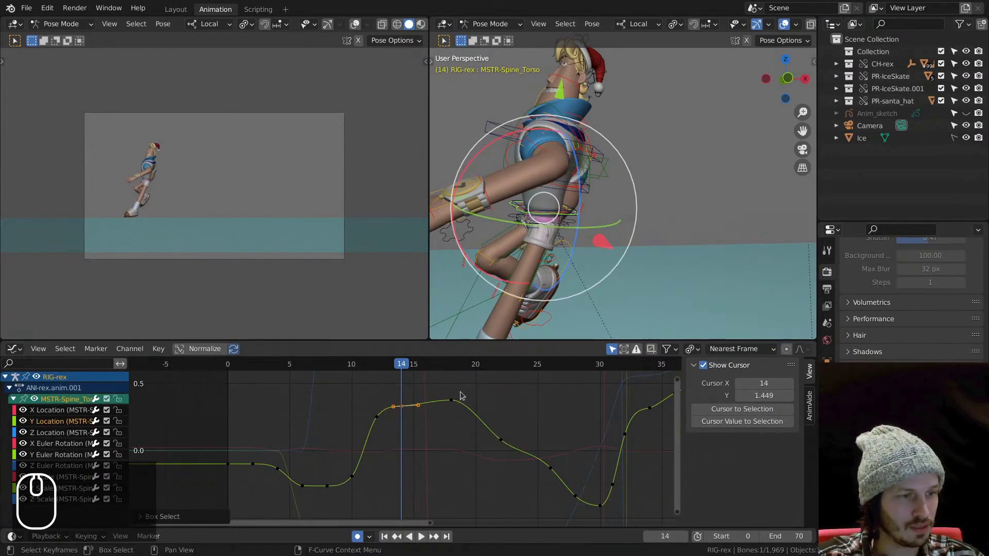
Flatten the dip near frame 8 by lowering and tweaking its keys, checking the pose at frame 8
left_click_drag(230, 368, 255, 446)
left_click_drag(244, 368, 325, 397)
left_click_drag(323, 476, 332, 499)
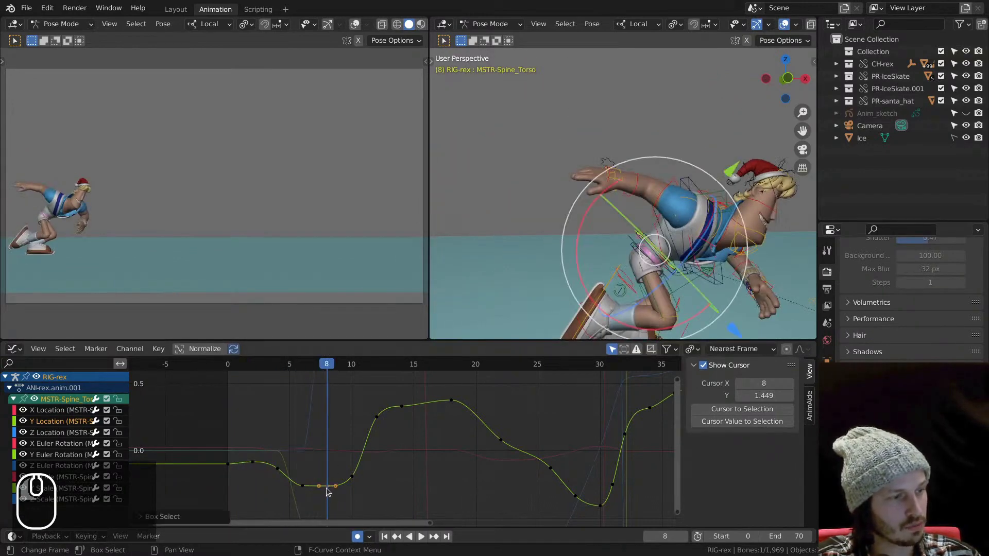
left_click_drag(329, 490, 330, 489)
left_click_drag(283, 367, 383, 372)
Level the peak keys around frame 14 and round the peak off with the key's handle
middle_click(378, 439)
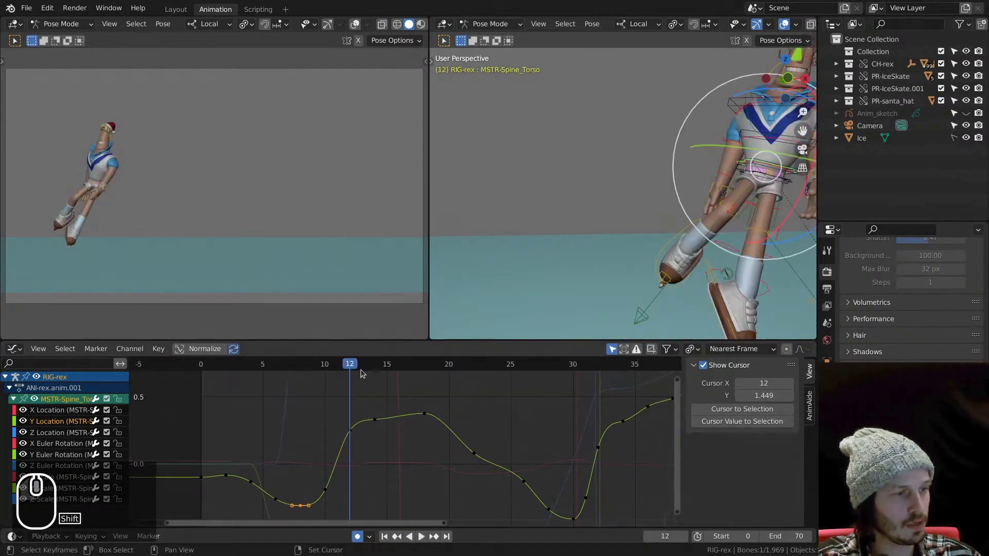
left_click_drag(356, 367, 376, 379)
left_click_drag(362, 393, 385, 422)
left_click(378, 419)
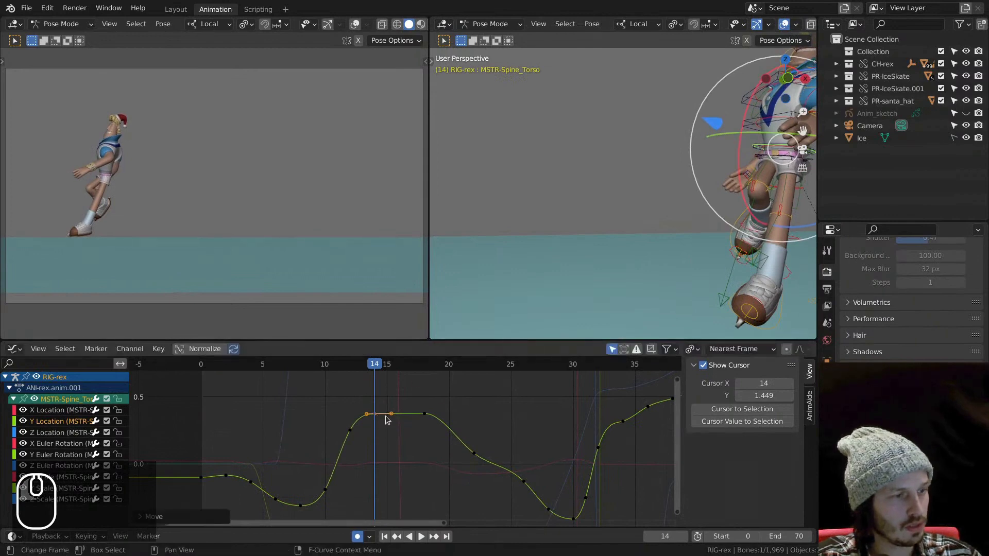
left_click_drag(395, 414, 390, 411)
left_click_drag(378, 417, 382, 414)
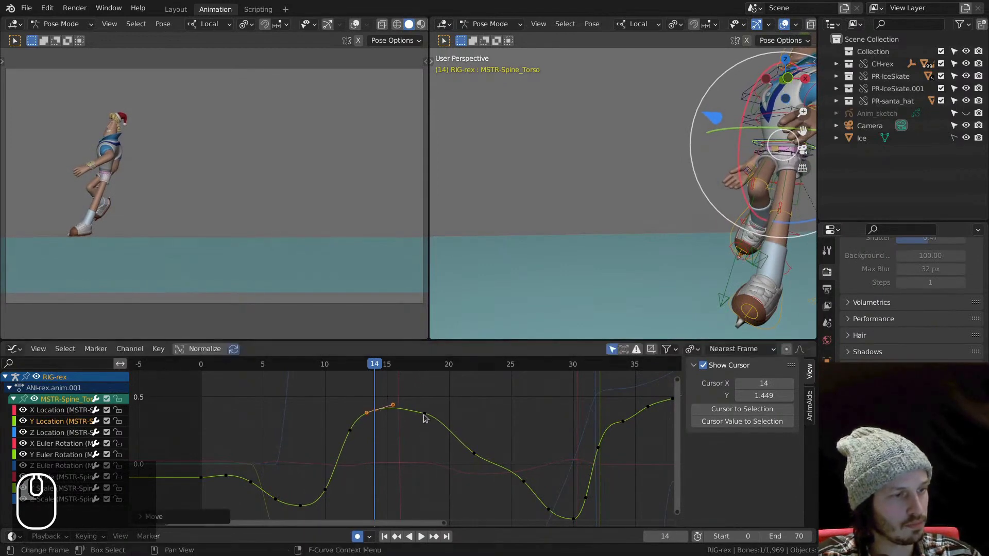
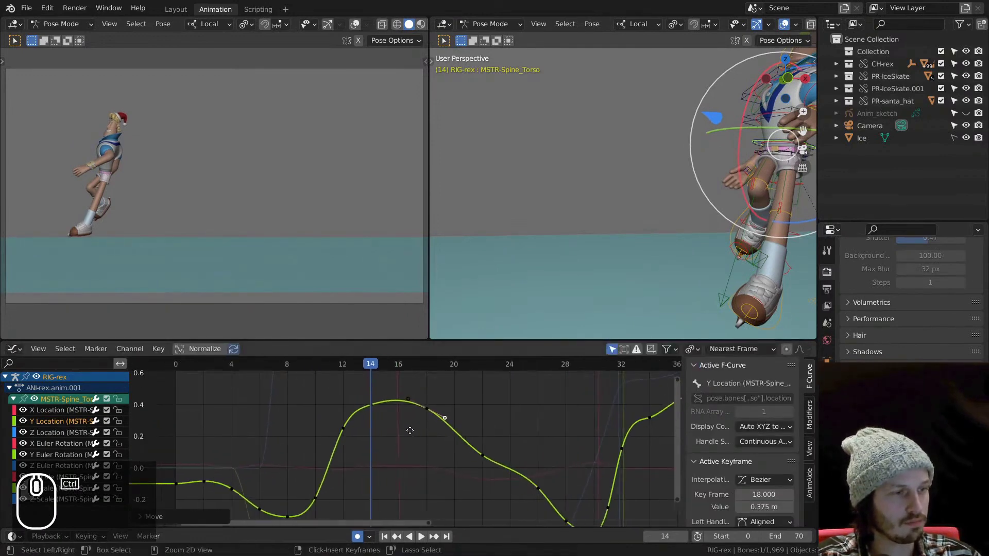
Smooth the curve's fall just after the peak, then scrub frames 14–15 to check the motion
middle_click(419, 423)
middle_click(404, 430)
left_click(424, 428)
left_click_drag(411, 438, 447, 394)
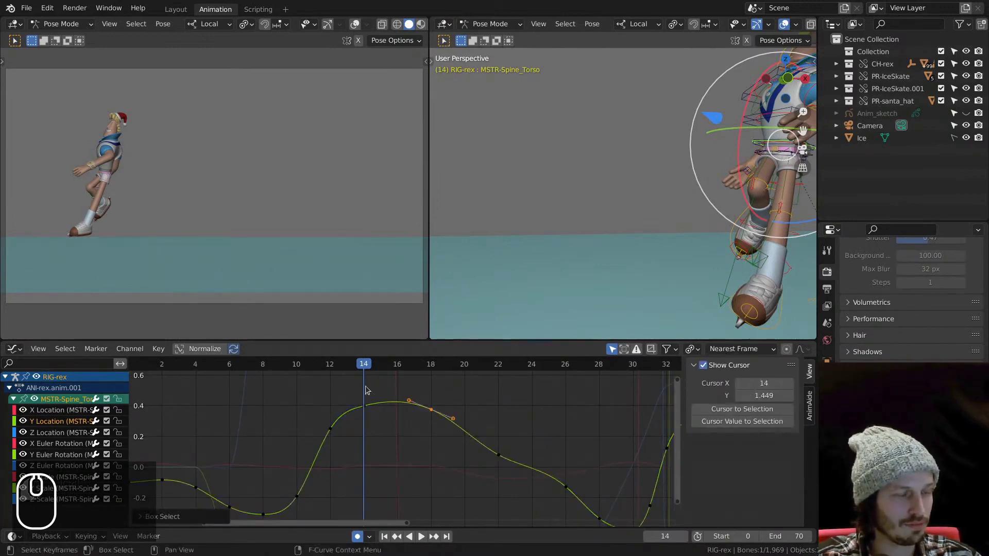
left_click_drag(315, 365, 309, 463)
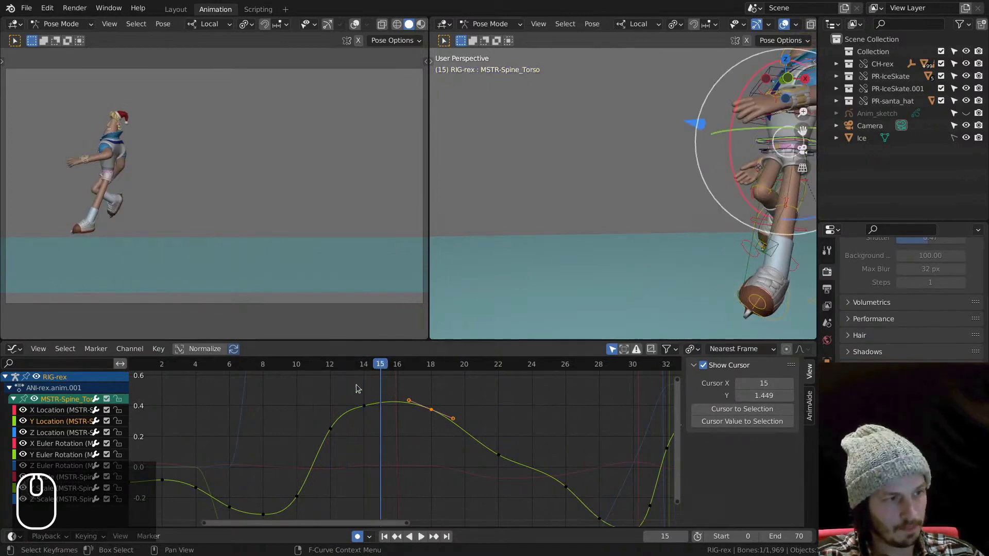
left_click_drag(324, 367, 496, 445)
left_click_drag(496, 445, 397, 456)
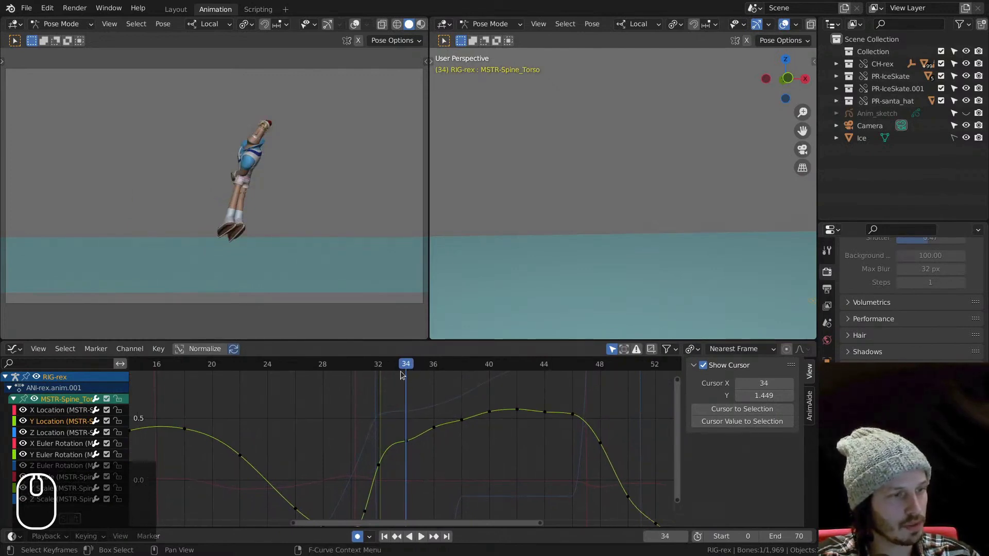
Grab the keys around frames 32–34 and lift and reshape them so the torso's rise eases in gently
left_click_drag(390, 424, 444, 427)
left_click_drag(454, 455, 461, 426)
left_click_drag(447, 425, 477, 455)
key("shift+x")
left_click(453, 448)
left_click(413, 447)
left_click_drag(413, 447, 413, 430)
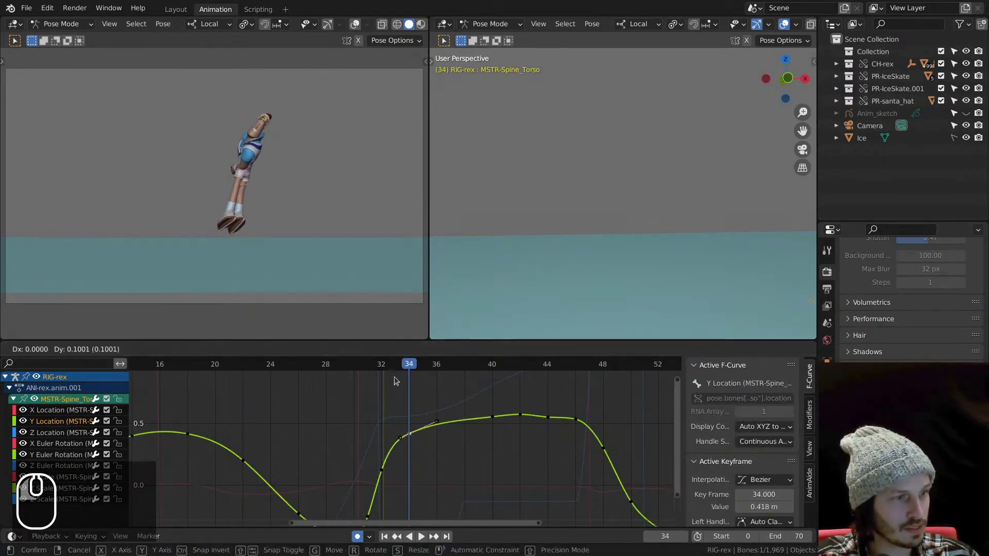
left_click_drag(400, 369, 417, 394)
left_click_drag(412, 436, 407, 453)
left_click(383, 473)
left_click_drag(385, 472, 396, 472)
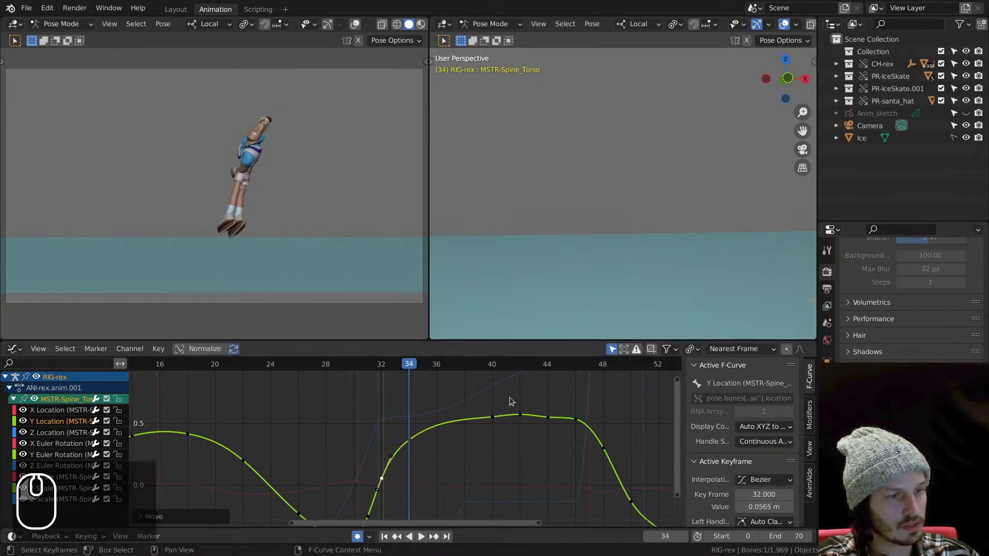
Play briefly, then adjust the plateau keys near frames 43–44 along the time axis
key("space")
key("space")
left_click_drag(392, 365, 499, 383)
left_click_drag(384, 367, 479, 420)
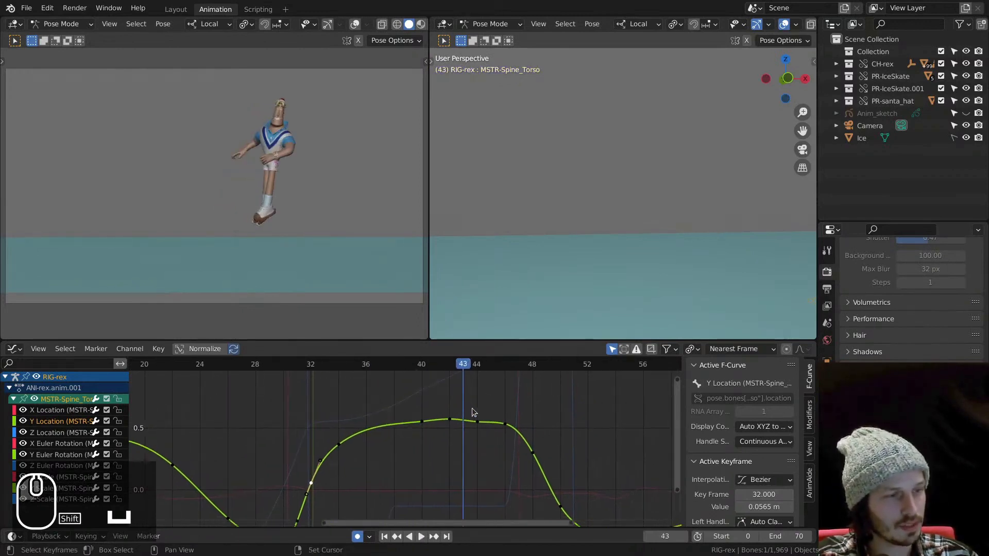
left_click_drag(446, 397, 490, 439)
key("x")
left_click(473, 438)
left_click(422, 411)
key("x")
left_click(428, 432)
left_click_drag(350, 366, 317, 429)
Replay repeatedly while nudging the second peak's keys around frames 40–48 into a gentler plateau
key("space")
key("space")
left_click(200, 365)
key("space")
left_click(205, 357)
left_click_drag(393, 424, 385, 447)
key("shift+space")
left_click(487, 472)
left_click_drag(451, 409, 431, 405)
left_click(373, 412)
left_click_drag(412, 412, 401, 401)
left_click(279, 373)
key("space")
Return to the Action Editor, select the right foot control and play the skating action
left_click(213, 368)
left_click(211, 371)
key("space")
left_click_drag(444, 457, 393, 379)
left_click_drag(393, 379, 404, 393)
key("space")
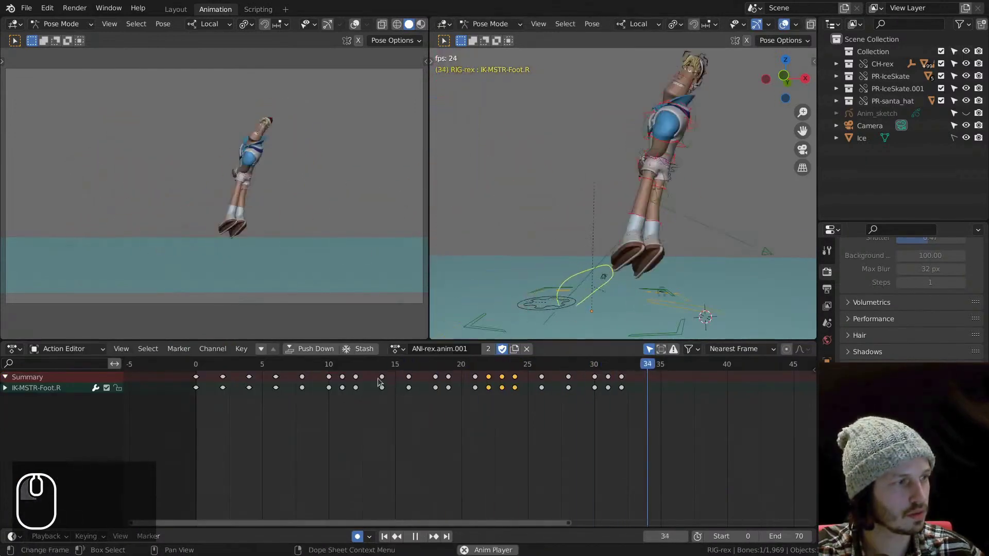
Stop playback and scrub through frame 11 to frame 21 to inspect the stride
left_click(359, 369)
left_click(259, 370)
left_click(255, 364)
left_click(254, 364)
key("space")
left_click_drag(321, 363, 348, 365)
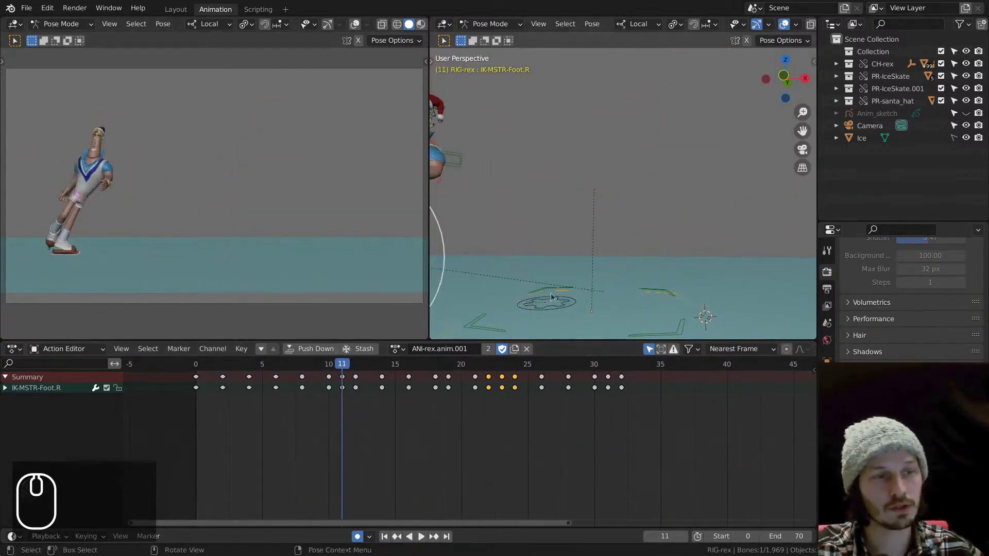
left_click_drag(344, 363, 503, 319)
Select IK-MSTR-Foot.R and reposition the right skate foot at frame 21 along Z and X
left_click_drag(507, 242, 506, 244)
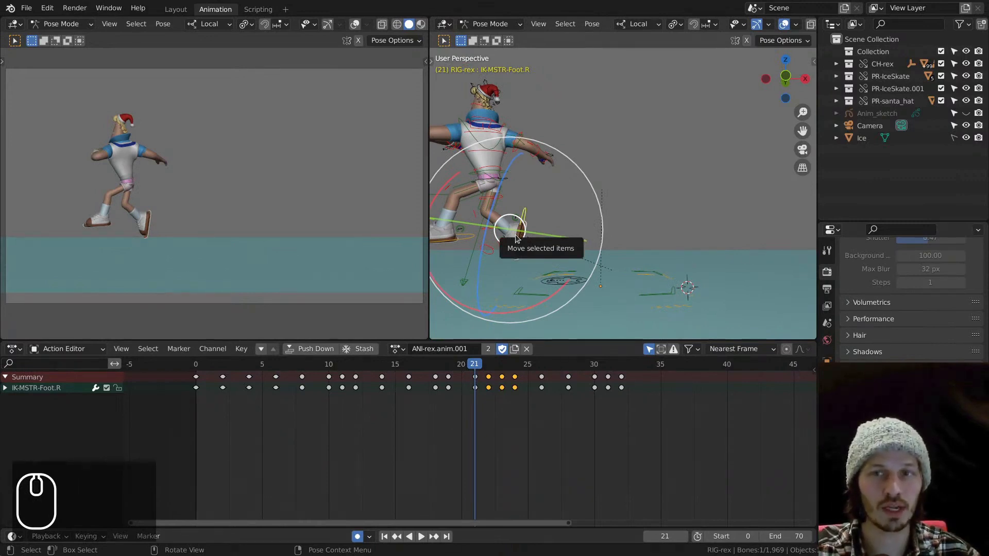
left_click_drag(466, 362, 453, 369)
key("z")
left_click(438, 379)
key("x")
left_click(436, 383)
left_click_drag(434, 367, 410, 377)
Play the action to check the stride, then scrub to frame 8 and on to frame 28
key("space")
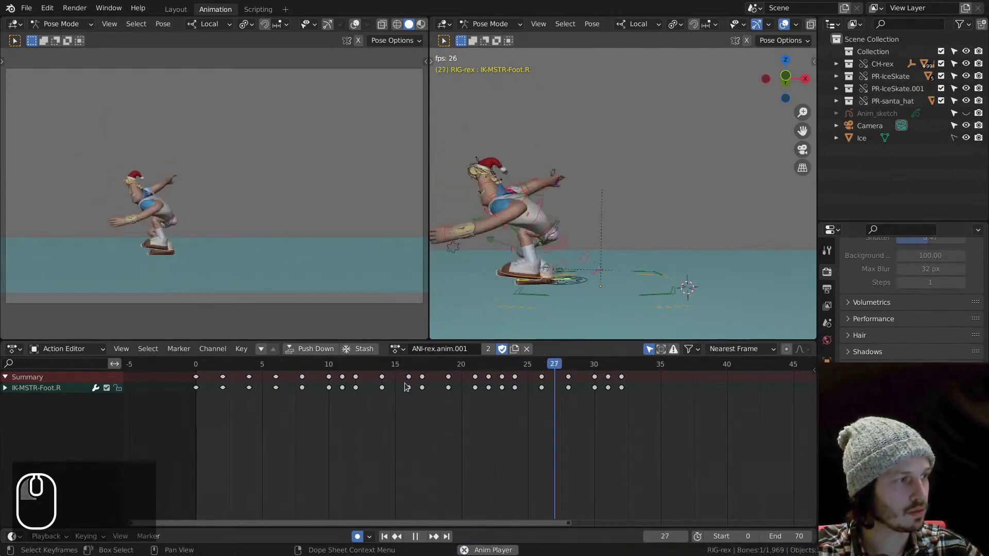
key("space")
left_click_drag(216, 367, 335, 347)
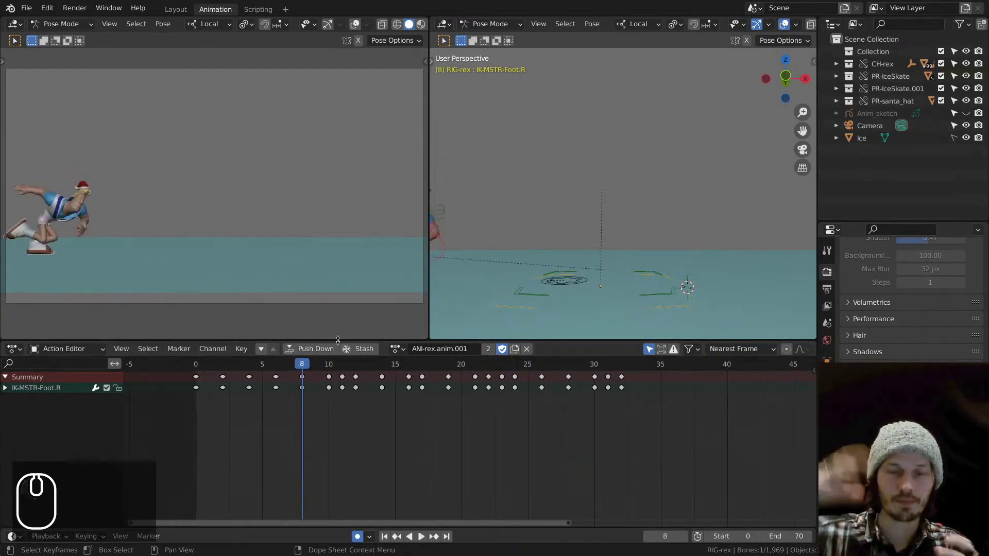
left_click_drag(313, 366, 482, 339)
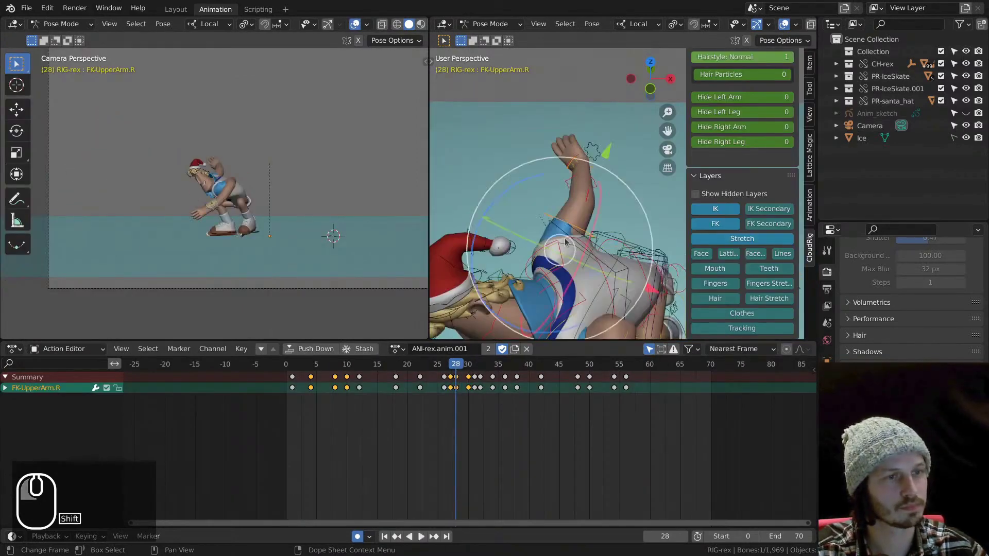
Orbit around the raised arm and move the right upper arm into a better pose at frame 28
left_click_drag(560, 250, 515, 275)
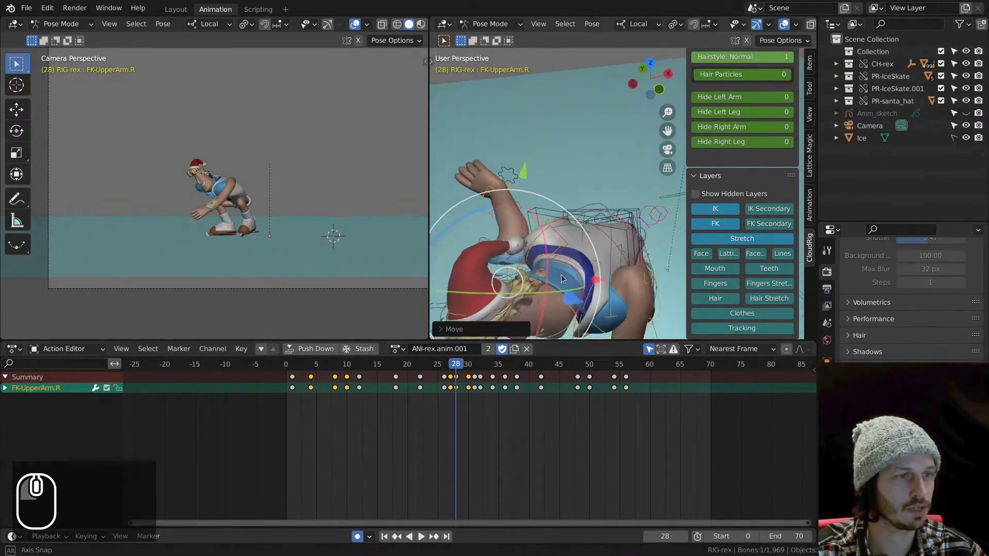
left_click_drag(500, 285, 522, 233)
left_click_drag(538, 207, 536, 192)
left_click(547, 177)
middle_click(531, 153)
Select FK-Wrist.R and rotate the right wrist into place
left_click(724, 238)
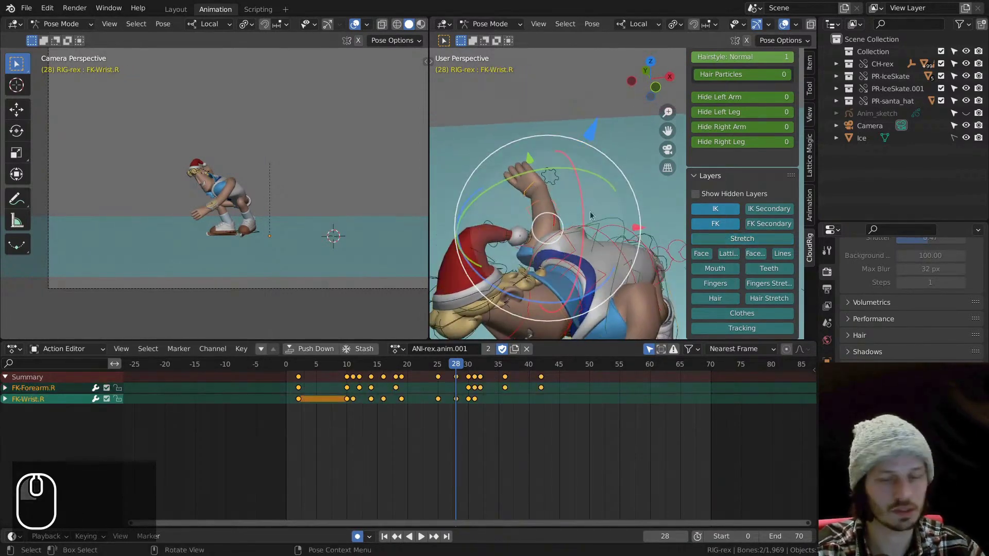
key("alt+g")
key("alt+r")
type("r")
middle_click(585, 266)
left_click(599, 301)
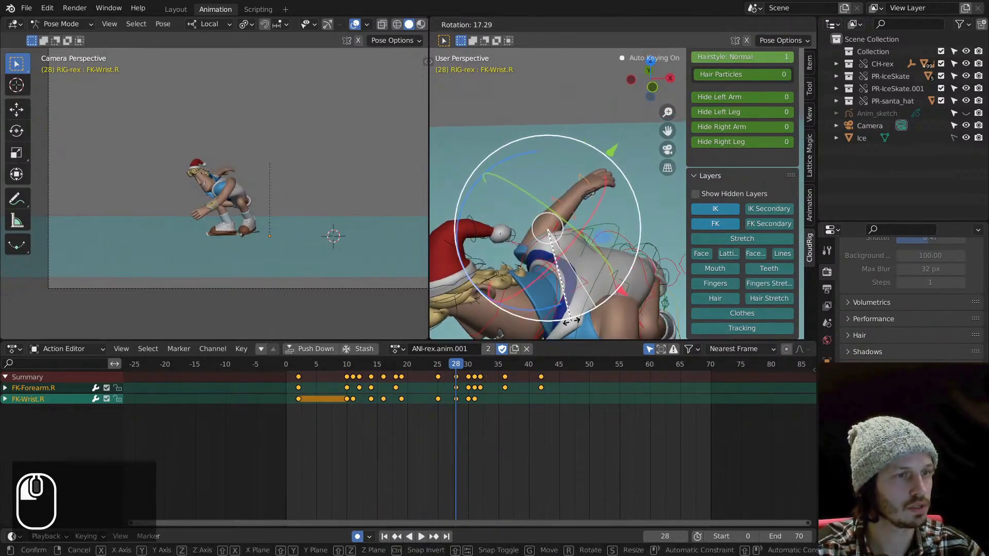
middle_click(540, 247)
Select the right upper arm, orbit to check it, and pose the right hand at frame 29
left_click(530, 248)
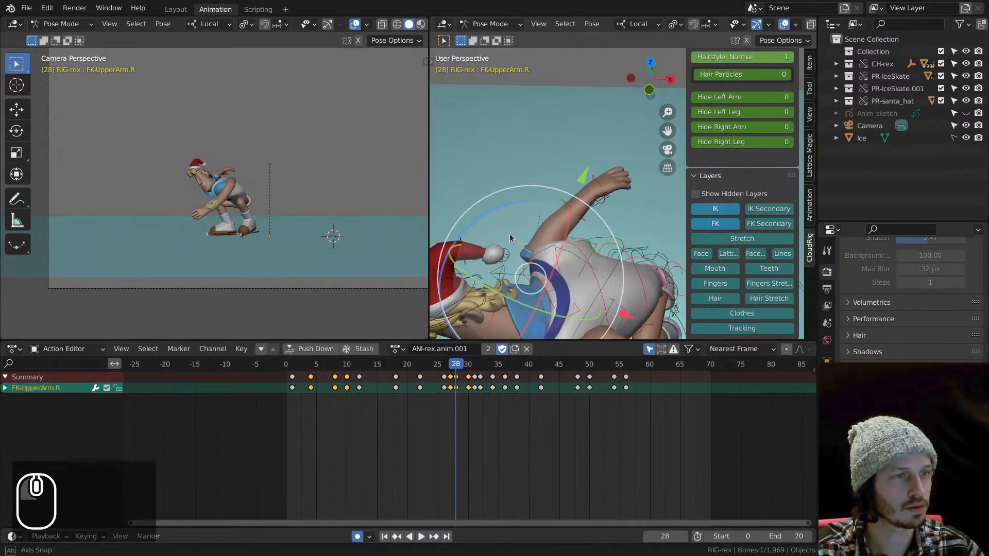
left_click_drag(519, 239, 551, 268)
left_click_drag(518, 239, 549, 258)
left_click_drag(555, 260, 563, 244)
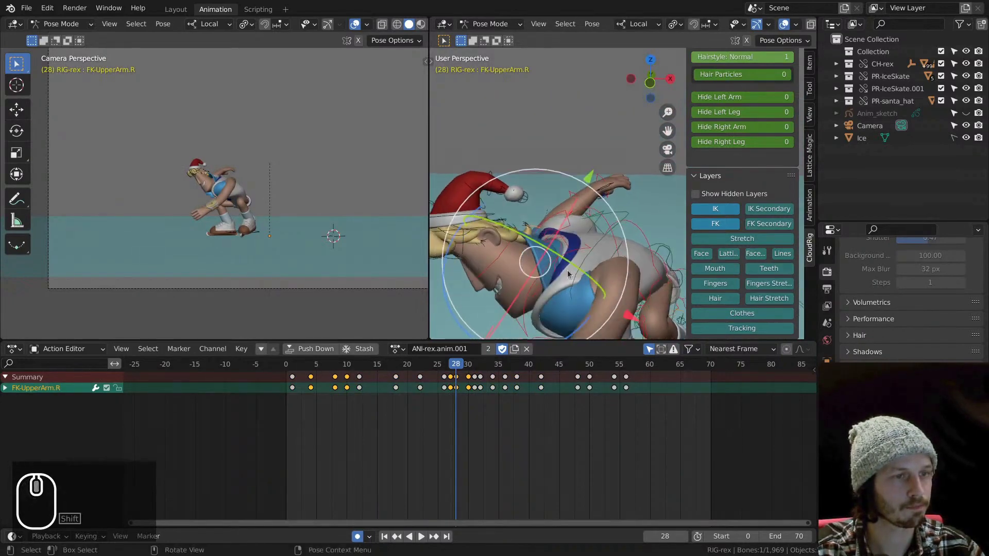
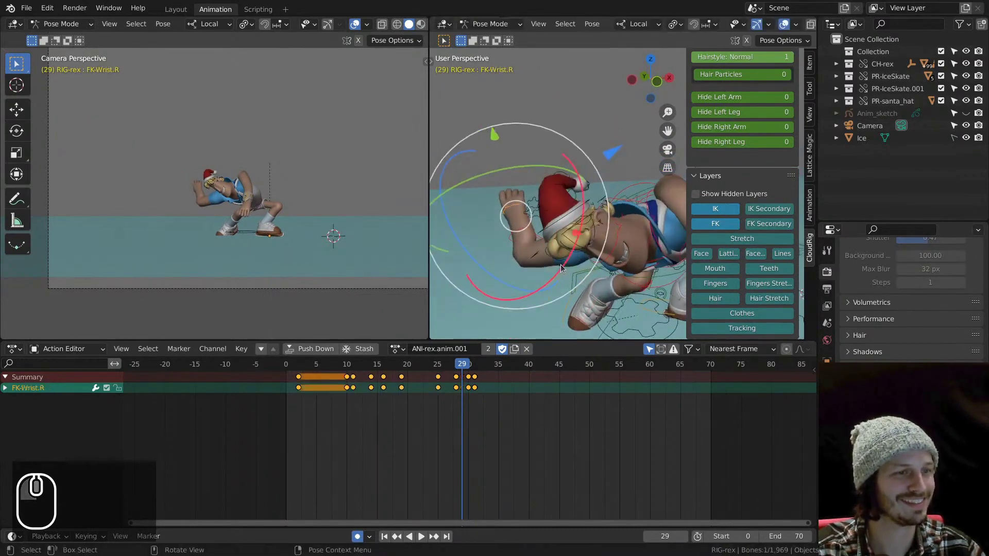
left_click_drag(564, 270, 524, 272)
left_click_drag(513, 212, 518, 204)
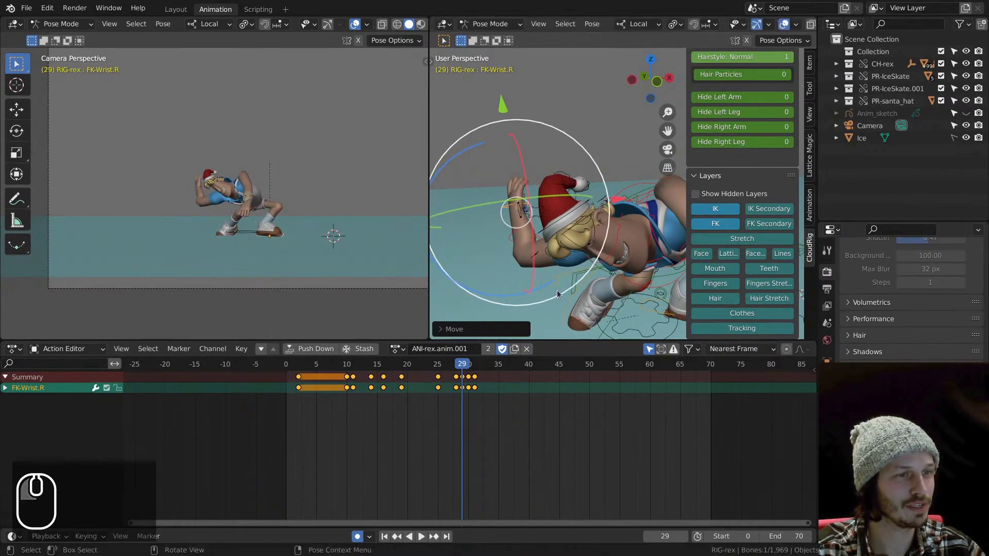
left_click(557, 296)
Rotate the right hand into place and adjust the view of the arm
key("shift+z")
left_click_drag(535, 190, 564, 176)
key("shift+z")
left_click_drag(637, 161, 727, 212)
left_click_drag(746, 239, 607, 258)
middle_click(540, 174)
Swing FK-UpperArm.R at frame 31 and move FK-Forearm.R into position, keying the new rotation
left_click(607, 263)
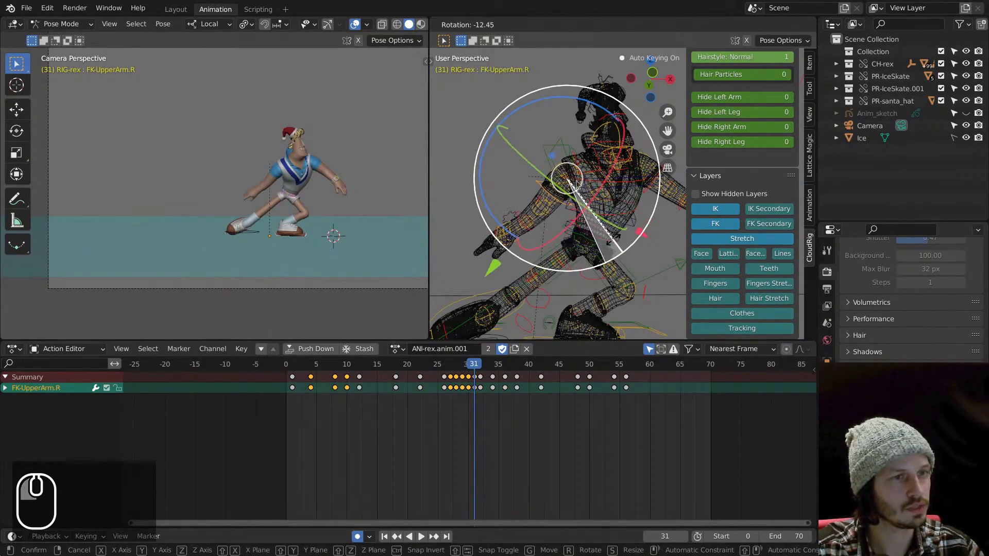
left_click_drag(521, 211, 537, 218)
left_click_drag(542, 204, 524, 223)
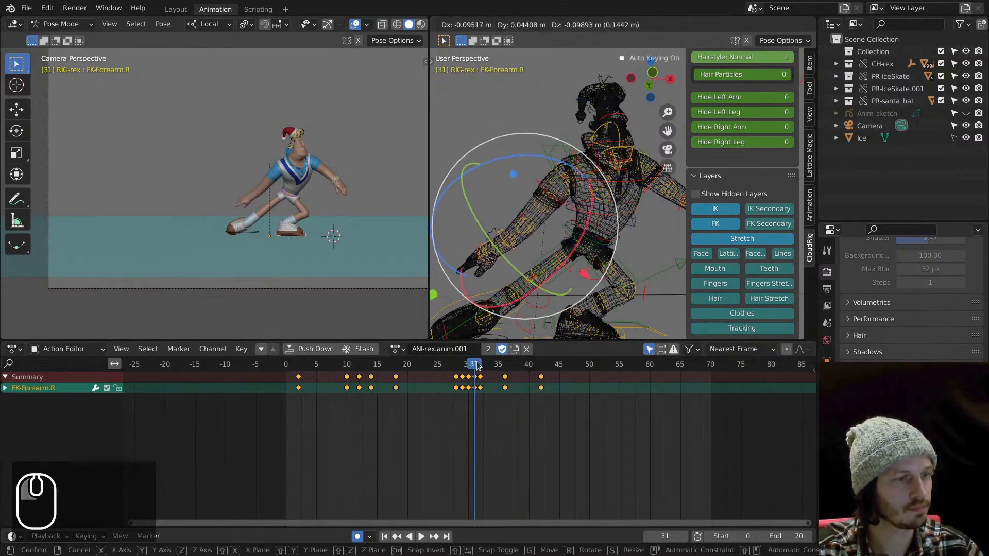
left_click_drag(475, 363, 428, 378)
key("space")
Replay the action and save the scene as anim_rex_iceskating.v002.blend
left_click(353, 367)
key("space")
key("ctrl+s")
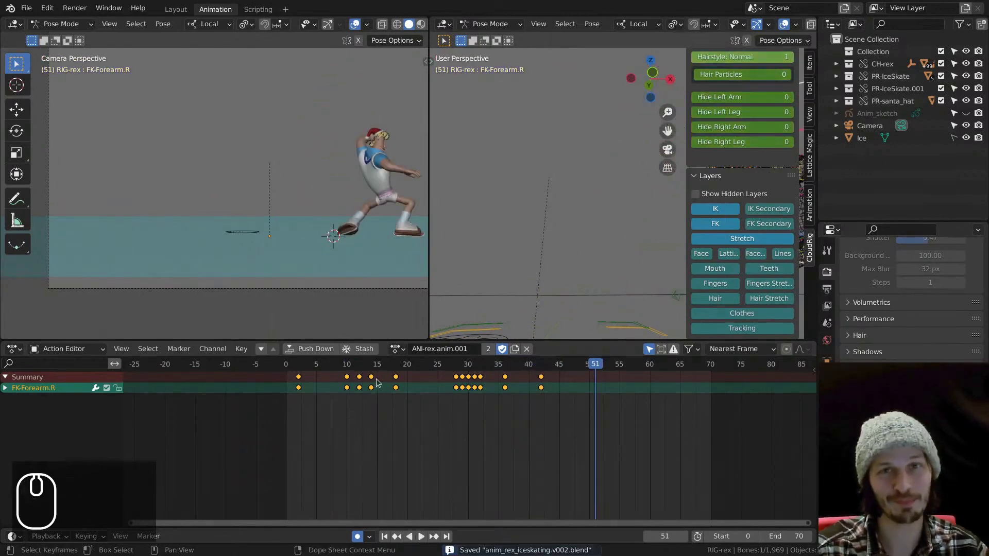
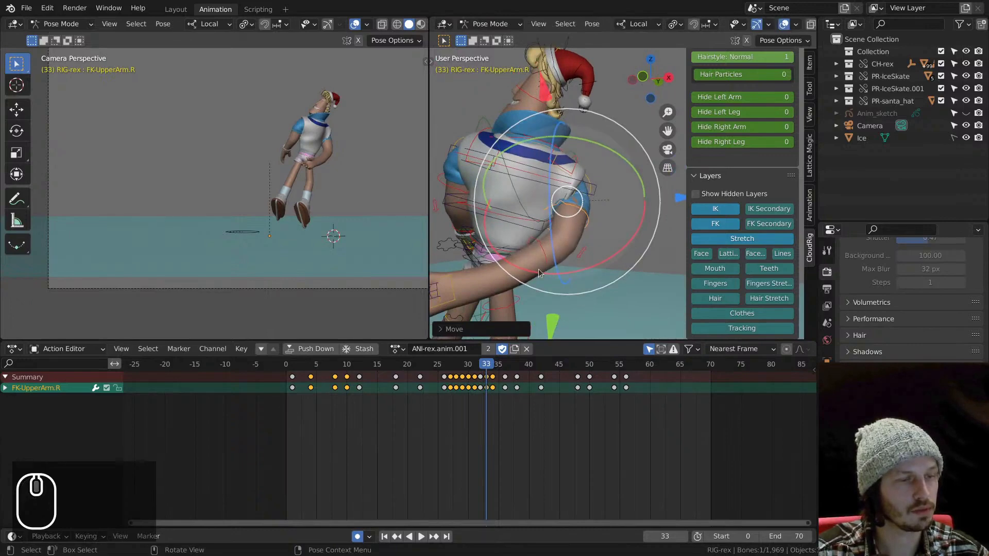
Rotate FK-UpperArm.R into a better pose at frames 34–35, viewed from behind
left_click_drag(489, 368, 516, 334)
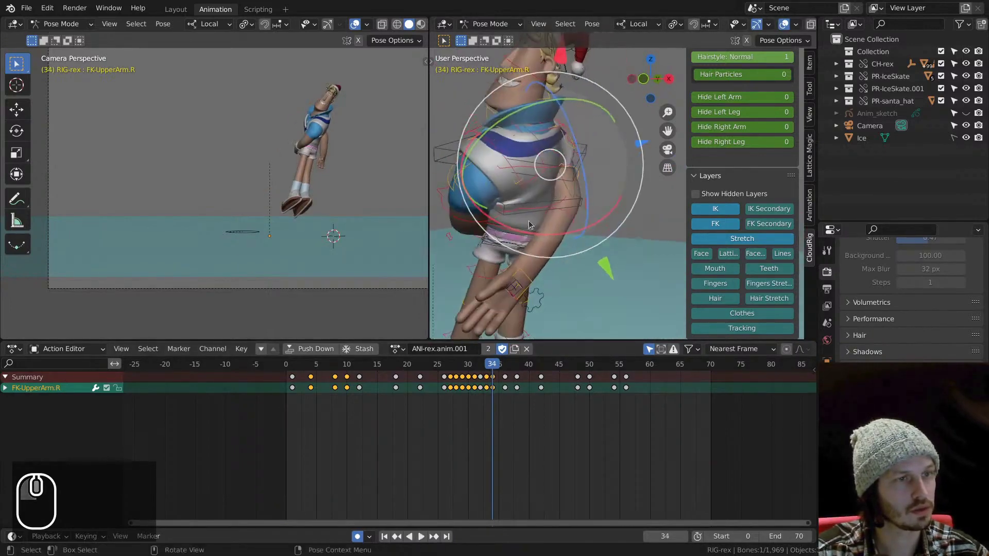
left_click(548, 240)
left_click_drag(578, 229, 516, 161)
left_click_drag(523, 212, 551, 380)
left_click_drag(492, 365, 502, 192)
left_click_drag(565, 202, 502, 192)
left_click(529, 248)
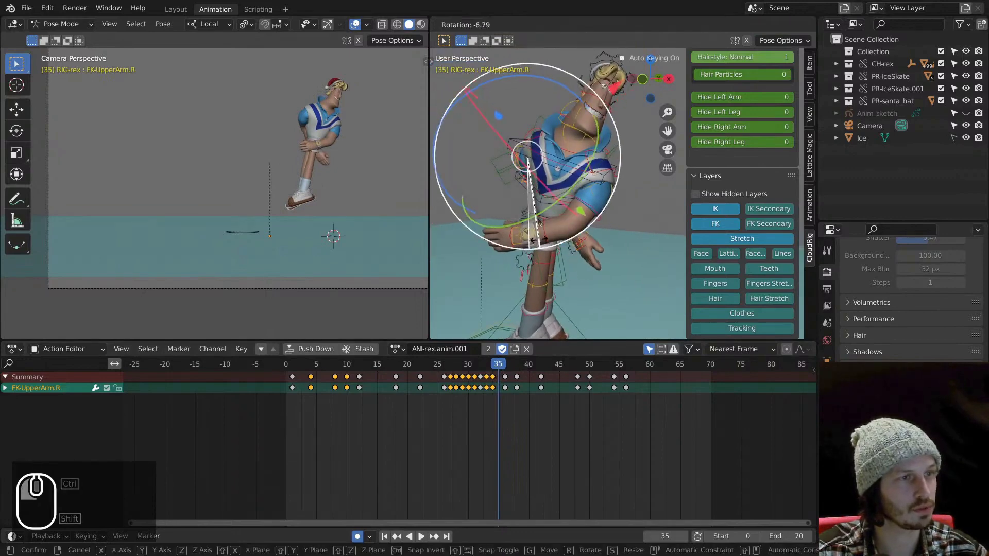
left_click(535, 165)
Rotate the right upper arm closer to the body again and save the file
key("space")
left_click_drag(309, 363, 262, 371)
key("space")
key("space")
key("ctrl+s")
Adjust FK-Forearm.R and scrub frames 33–37 to check the right arm
left_click_drag(329, 366, 398, 350)
key("shift+z")
type("z")
left_click(572, 205)
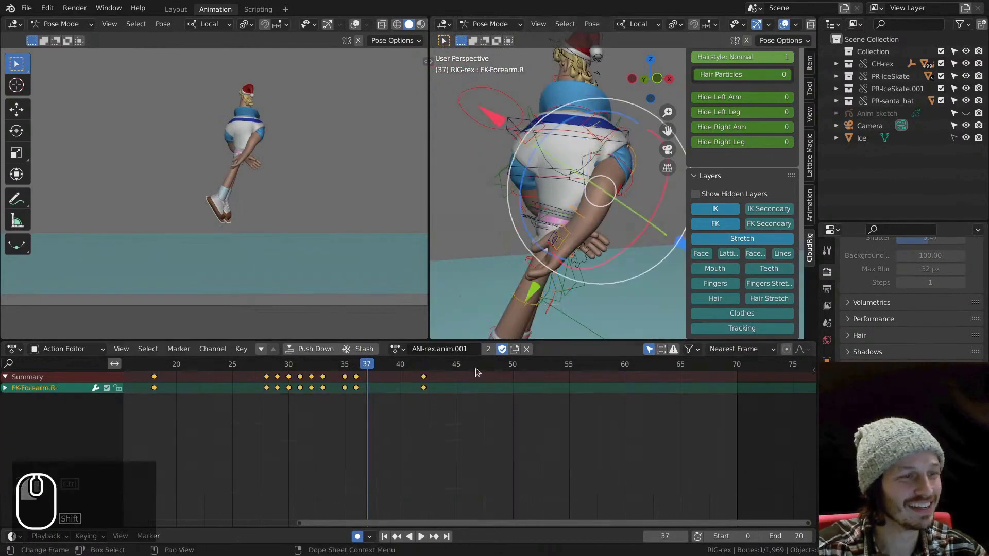
left_click_drag(319, 364, 342, 370)
left_click_drag(447, 212, 511, 267)
left_click_drag(489, 247, 526, 231)
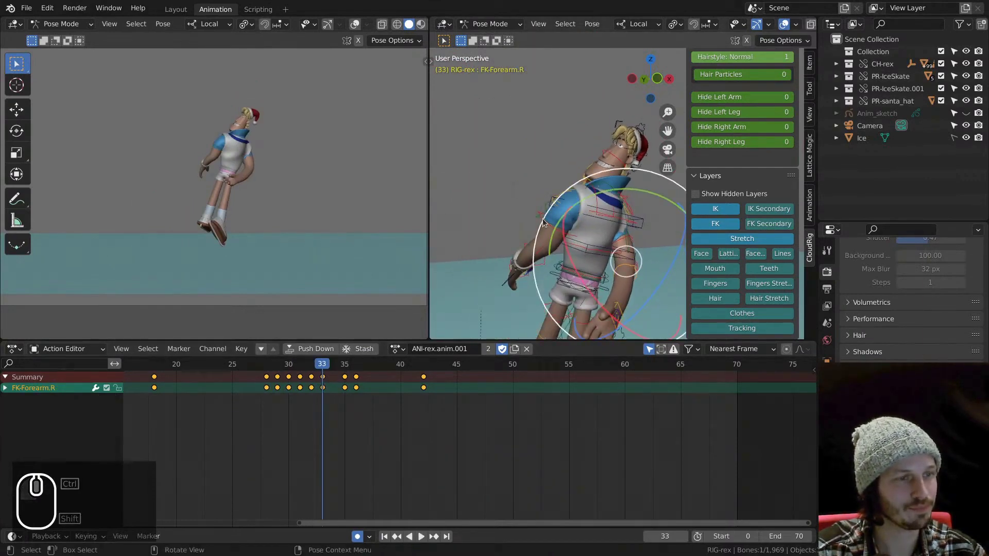
Trackball-rotate FK-UpperArm.L at frame 33 and refine the left forearm stretch bone
left_click(546, 222)
left_click_drag(555, 255, 526, 244)
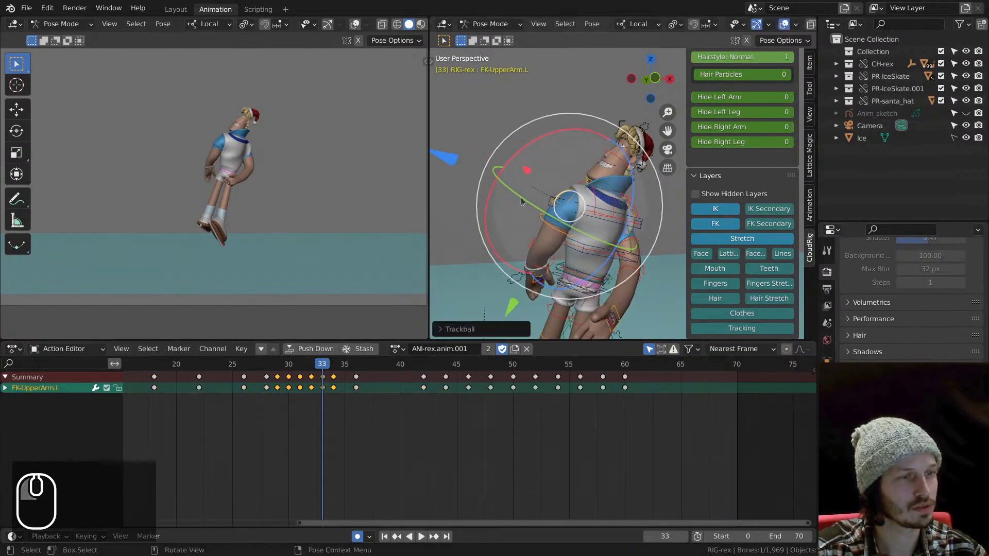
left_click_drag(556, 252, 551, 228)
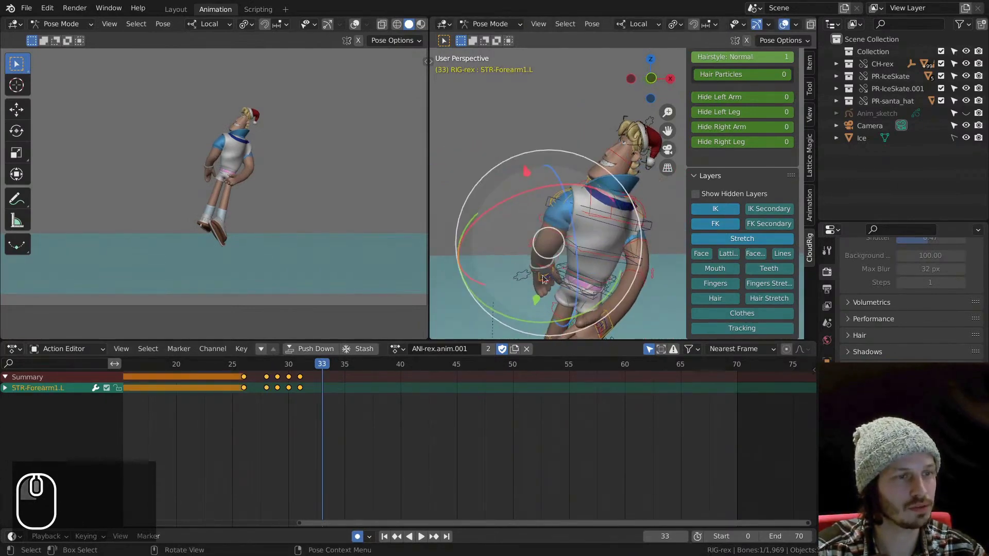
left_click_drag(557, 260, 560, 244)
left_click_drag(549, 219, 513, 208)
left_click(541, 217)
left_click_drag(568, 177, 550, 199)
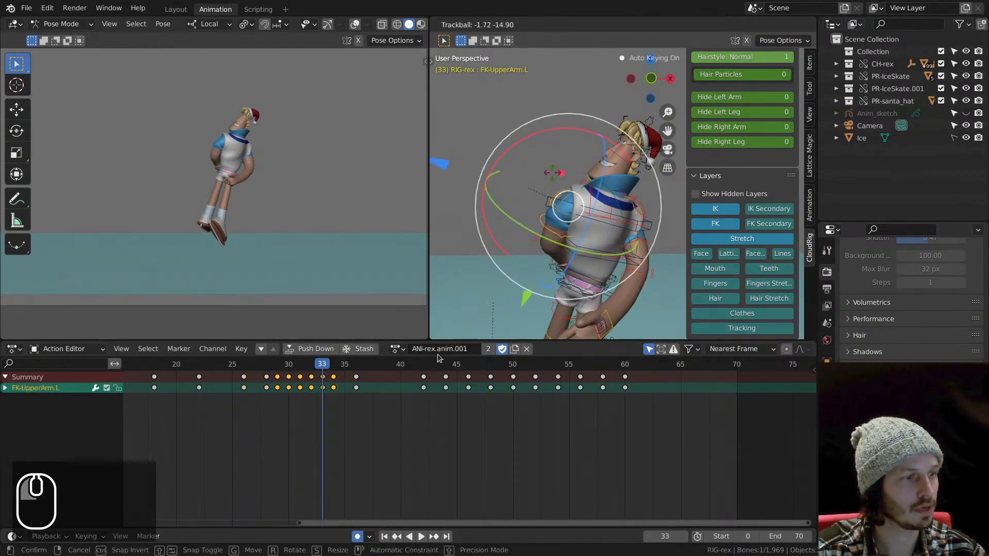
left_click_drag(326, 366, 359, 349)
middle_click(590, 226)
left_click_drag(609, 235, 604, 232)
left_click(542, 244)
Switch to posing the RIG-santa_hat armature and select its hat bone
left_click_drag(250, 367, 303, 337)
left_click_drag(585, 288, 628, 301)
left_click_drag(566, 235, 612, 267)
left_click_drag(519, 239, 528, 241)
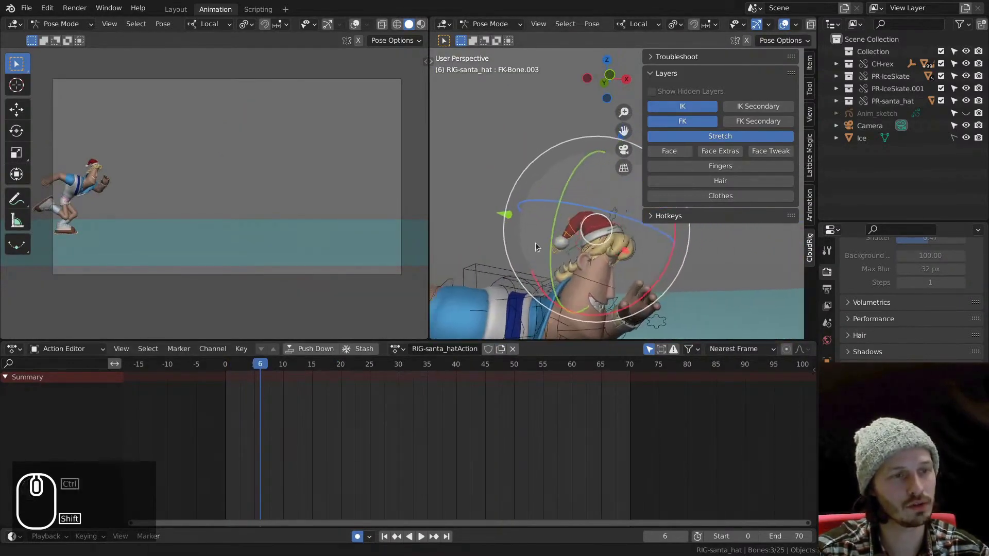
Frame the Santa hat from the front and return to frame 4
left_click_drag(563, 209, 564, 208)
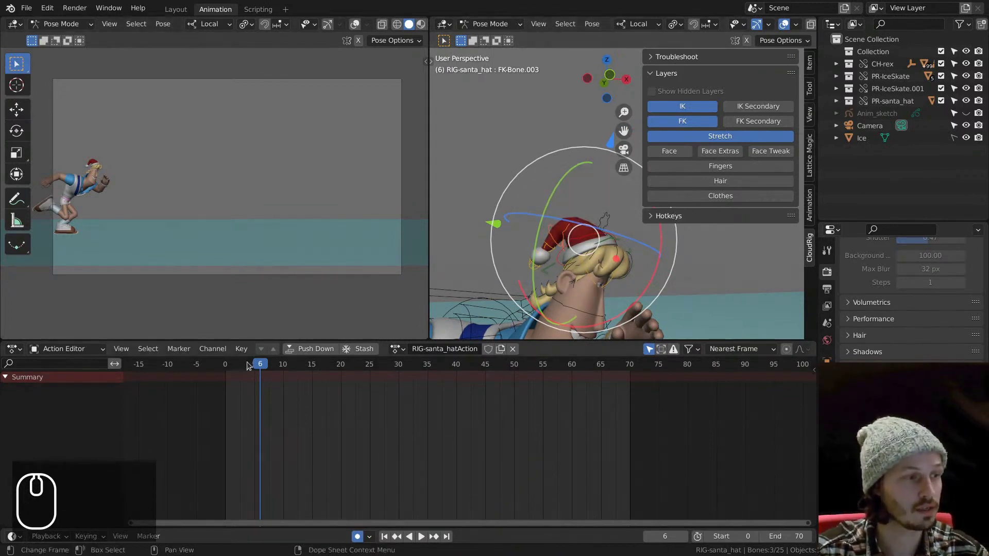
left_click_drag(512, 213, 515, 172)
middle_click(530, 219)
left_click_drag(533, 239, 566, 316)
left_click_drag(566, 316, 548, 252)
key("ctrl+z")
left_click_drag(561, 265, 550, 232)
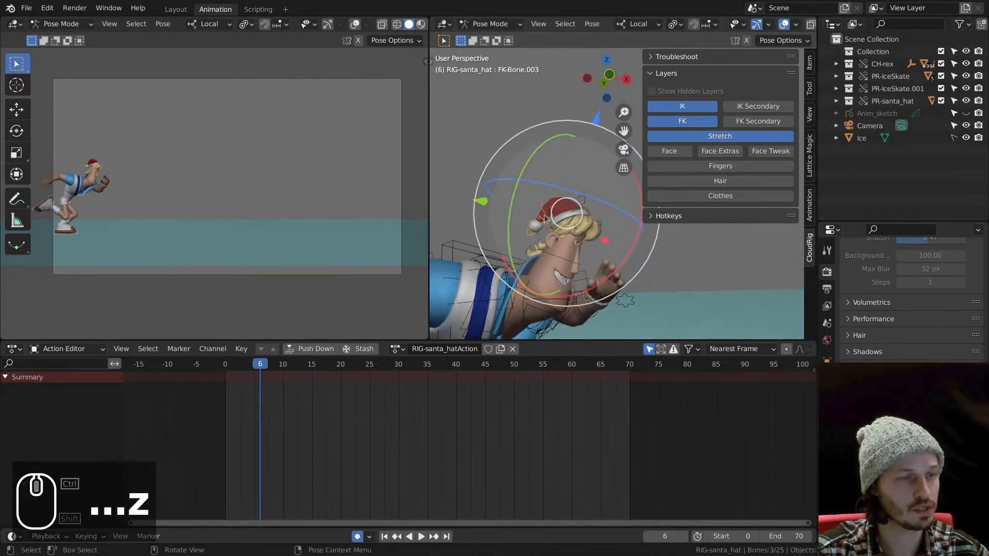
left_click_drag(258, 365, 262, 357)
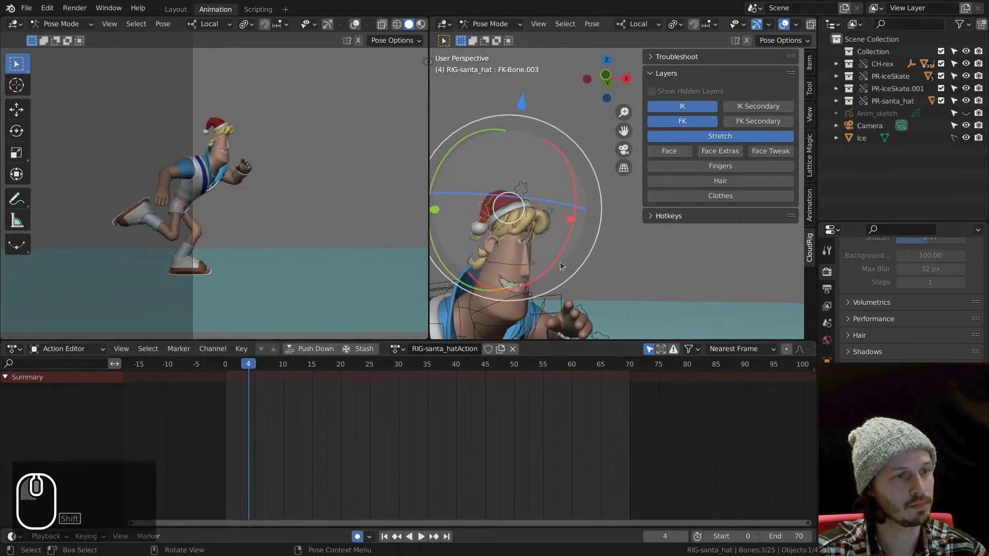
left_click_drag(563, 256, 548, 219)
Tilt FK-Bone.003 at frames 4 and 5 so auto keying records the hat swing
key("z")
left_click_drag(253, 365, 258, 364)
left_click(521, 217)
left_click_drag(247, 365, 282, 357)
left_click_drag(551, 283, 519, 261)
left_click_drag(518, 262, 573, 270)
left_click(602, 275)
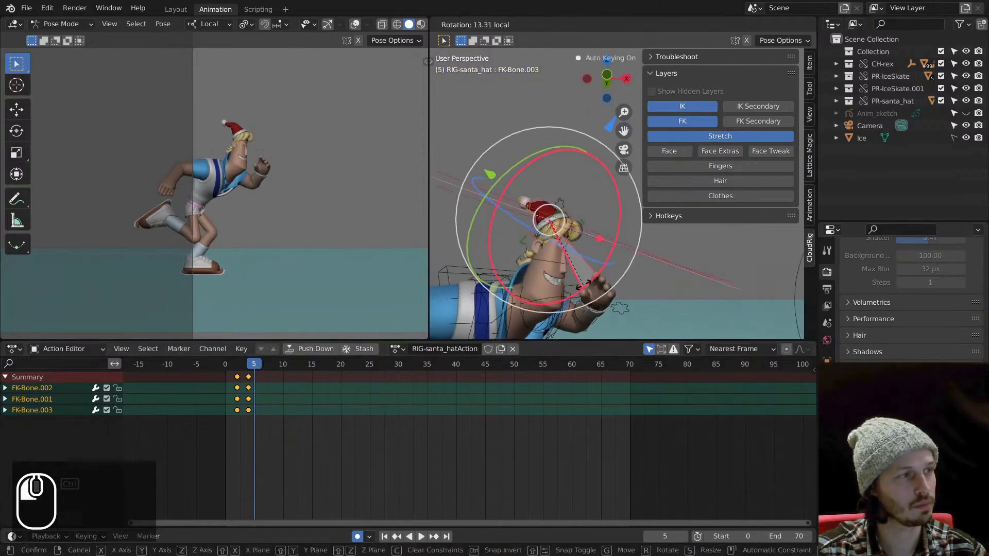
Review frames 7–10 with playback and rotate the hat bone at frame 9 to lag behind
left_click_drag(252, 369, 287, 361)
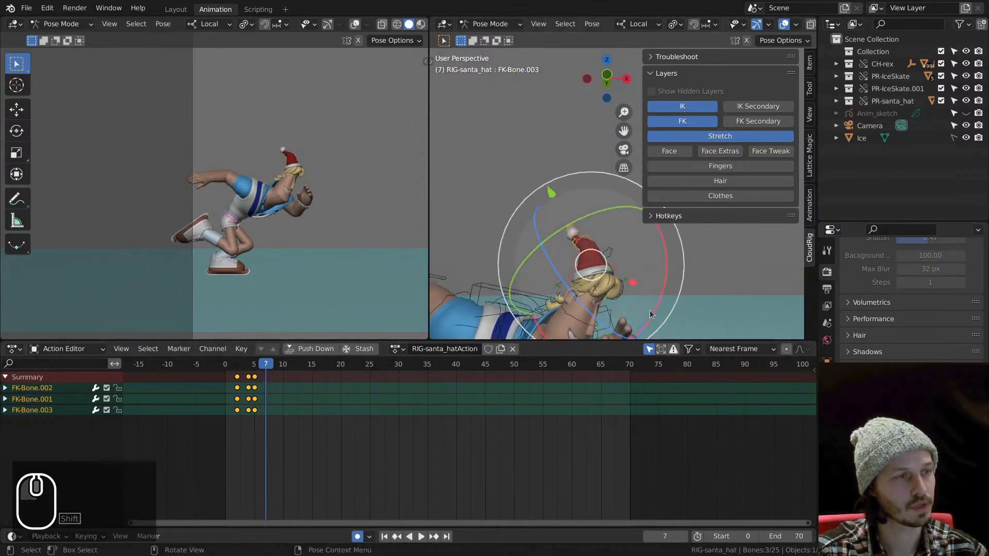
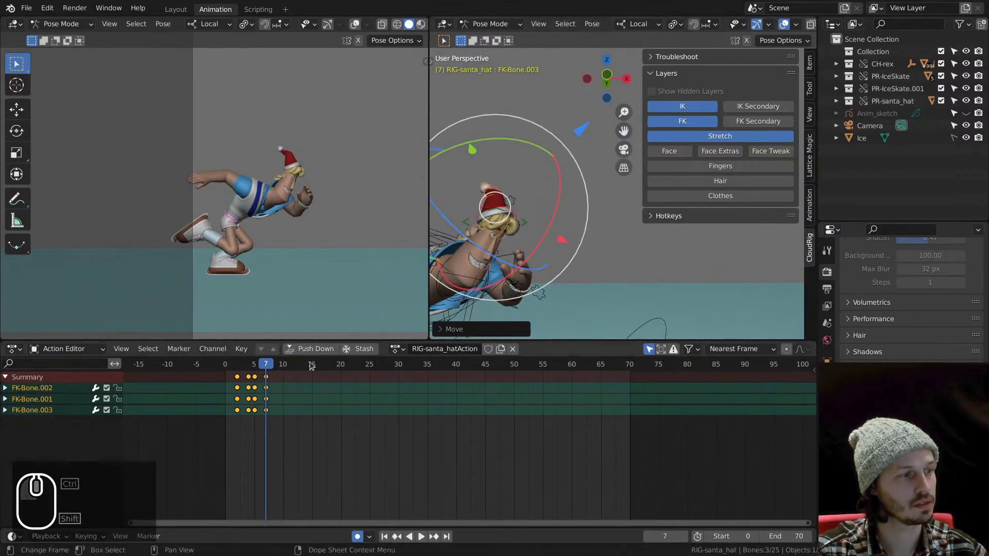
left_click_drag(276, 364, 320, 344)
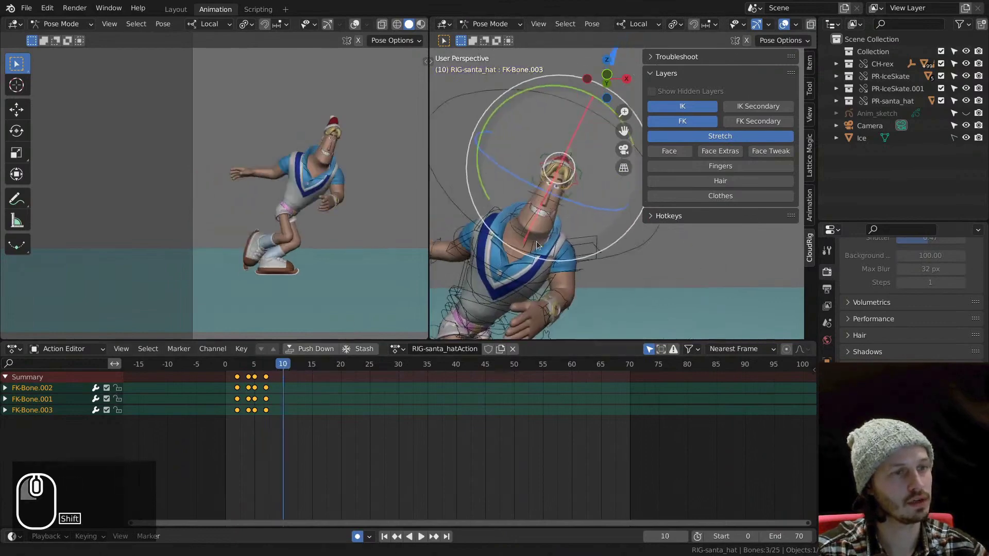
left_click(278, 369)
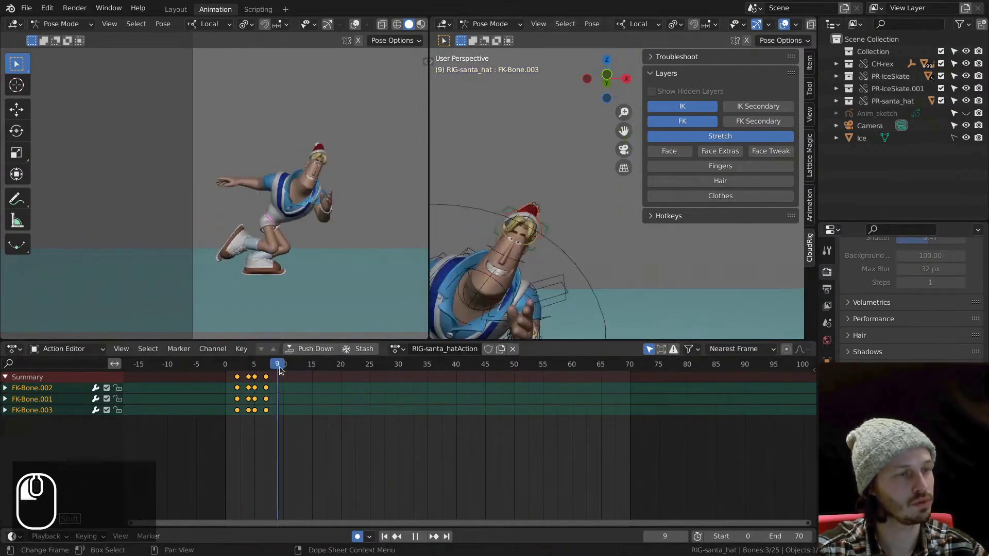
left_click_drag(502, 271, 535, 210)
left_click_drag(538, 226, 533, 228)
left_click(420, 303)
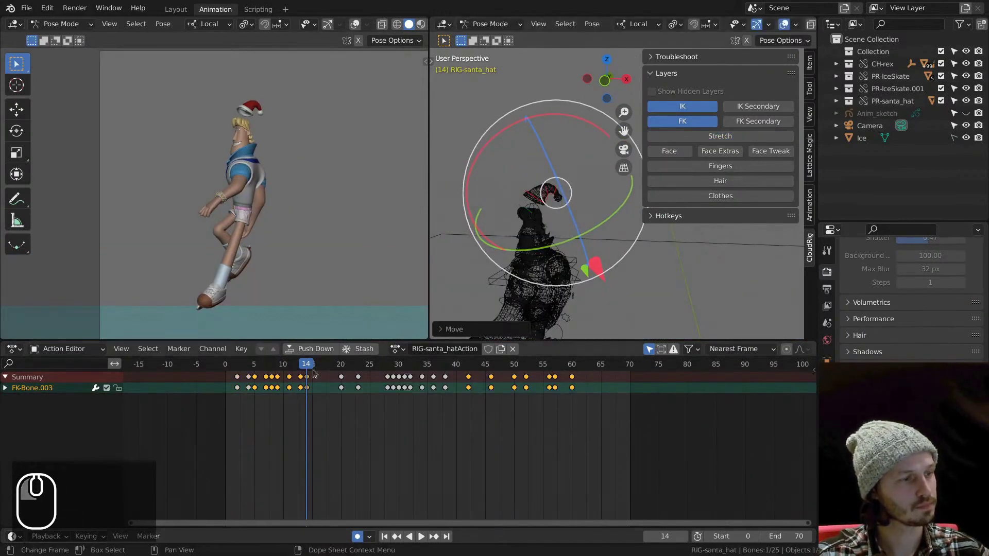
At frame 20, zoom in on the hat tip and rotate the tip bone
left_click_drag(310, 366, 352, 343)
left_click(580, 268)
left_click_drag(322, 367, 357, 361)
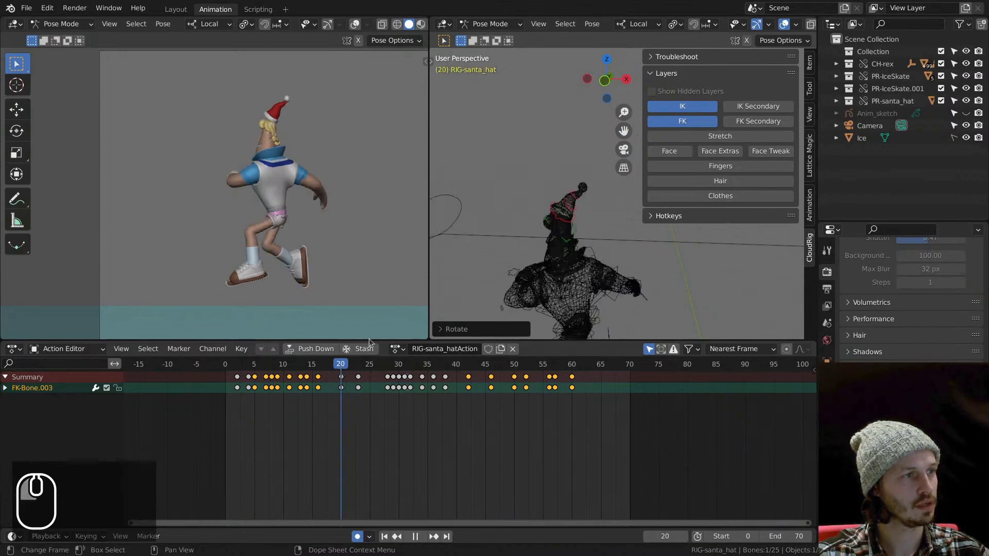
left_click_drag(481, 207, 522, 222)
middle_click(558, 215)
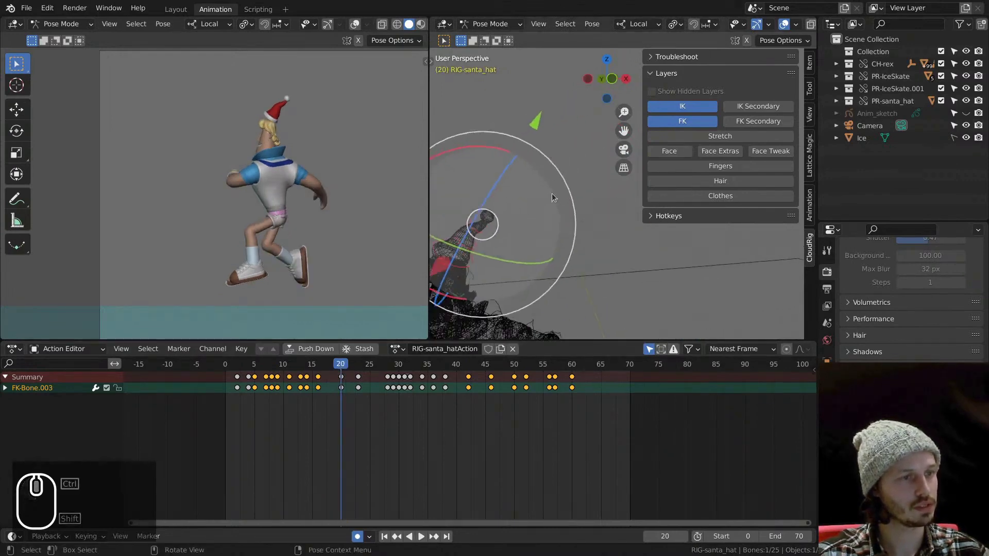
left_click(513, 143)
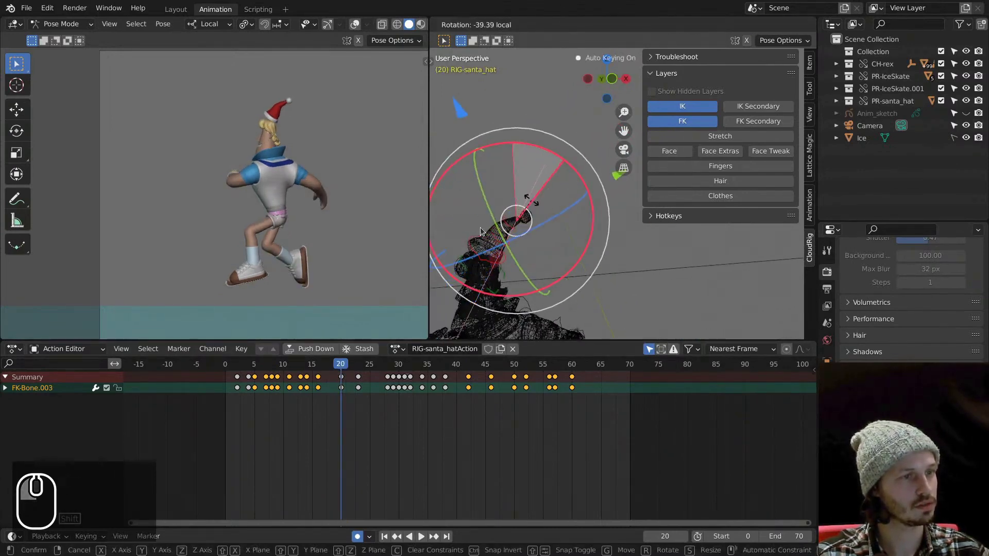
left_click(508, 224)
Rotate the next hat chain bone for overlap at frame 20, then move to frame 22
left_click(511, 153)
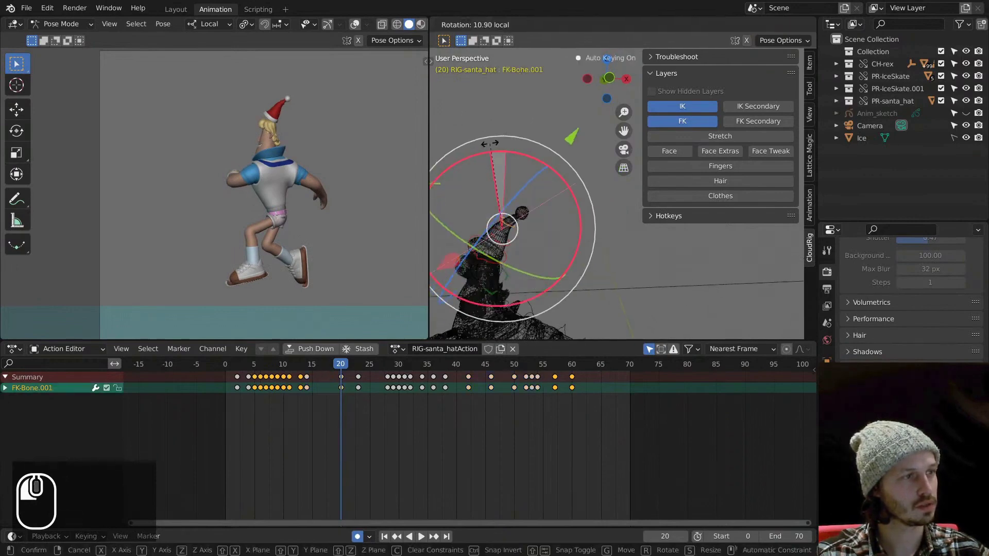
left_click_drag(339, 367, 371, 355)
middle_click(523, 252)
left_click_drag(527, 234, 548, 252)
left_click(543, 250)
left_click(617, 216)
left_click(552, 242)
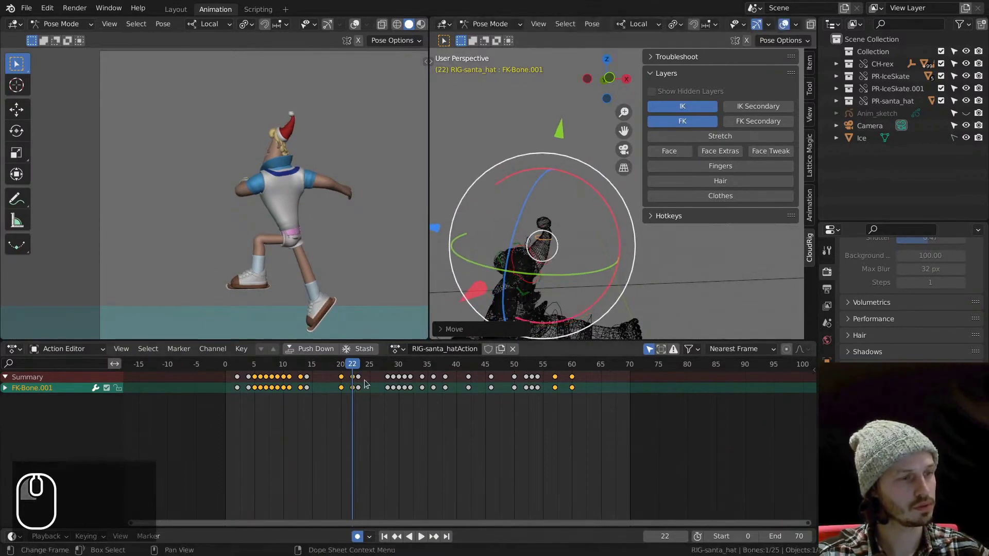
Rotate a hat bone for follow-through at frames 22–23 and key the pose
left_click(541, 252)
left_click(354, 368)
middle_click(549, 248)
left_click_drag(548, 231, 561, 236)
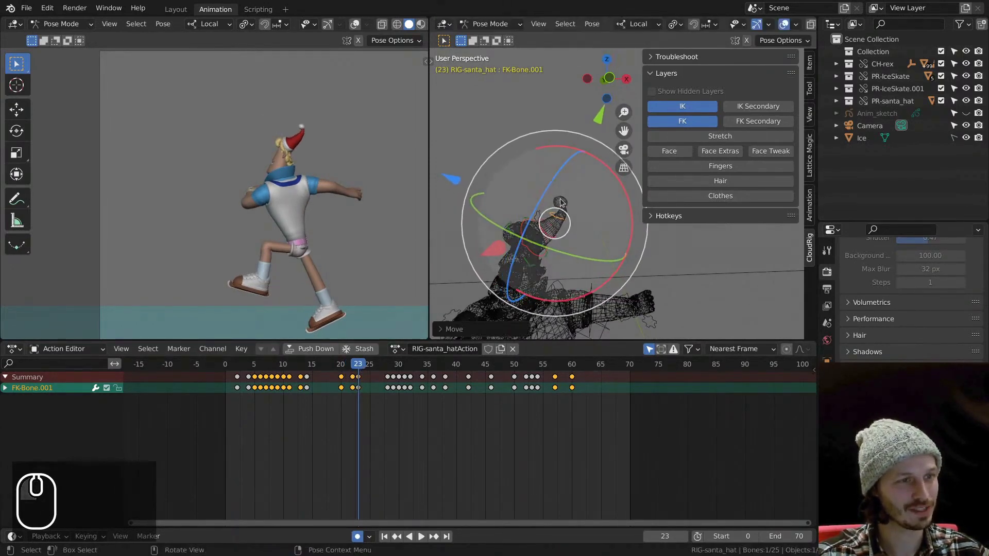
left_click(566, 203)
left_click(635, 253)
left_click(563, 216)
left_click(633, 242)
key("ctrl+z")
left_click(626, 241)
left_click(564, 214)
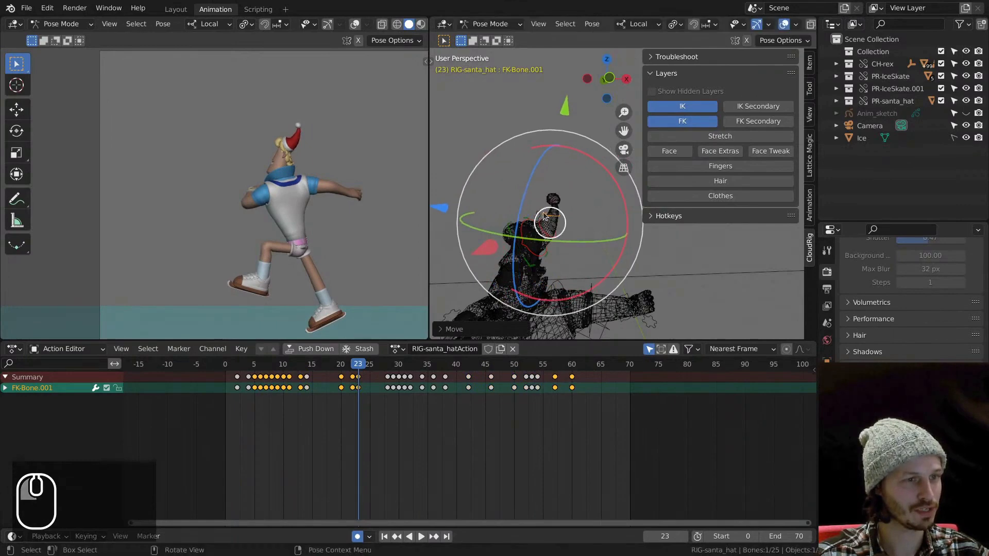
Rotate two hat bones to trail the motion, key them, then rotate the upper bone alone at frame 25
left_click(554, 201)
left_click_drag(358, 368, 396, 350)
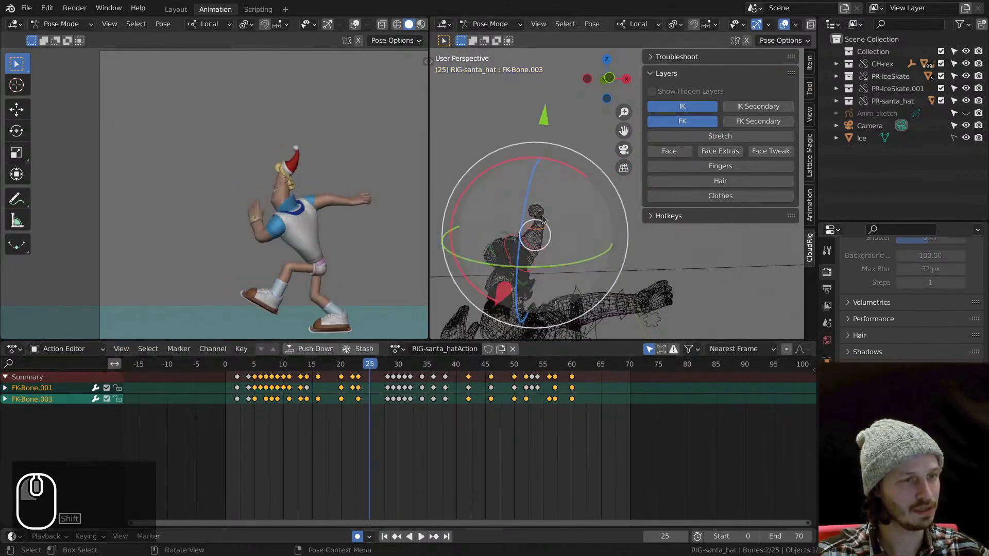
left_click_drag(546, 230, 541, 214)
key("ctrl+z")
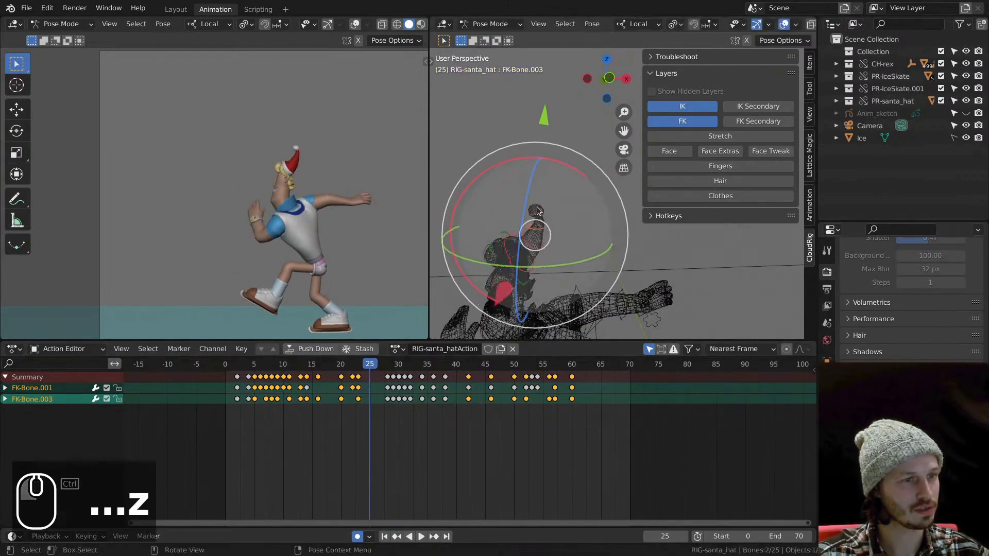
left_click(542, 214)
left_click(547, 217)
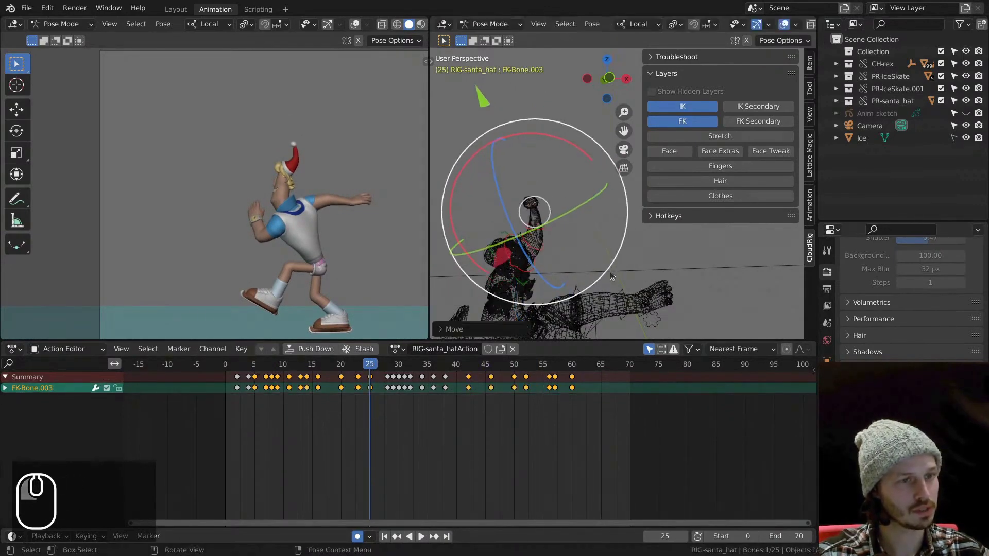
left_click(612, 270)
left_click_drag(347, 364, 231, 388)
Play back to check the hat overlap, then return to the character rig and full rink view
key("space")
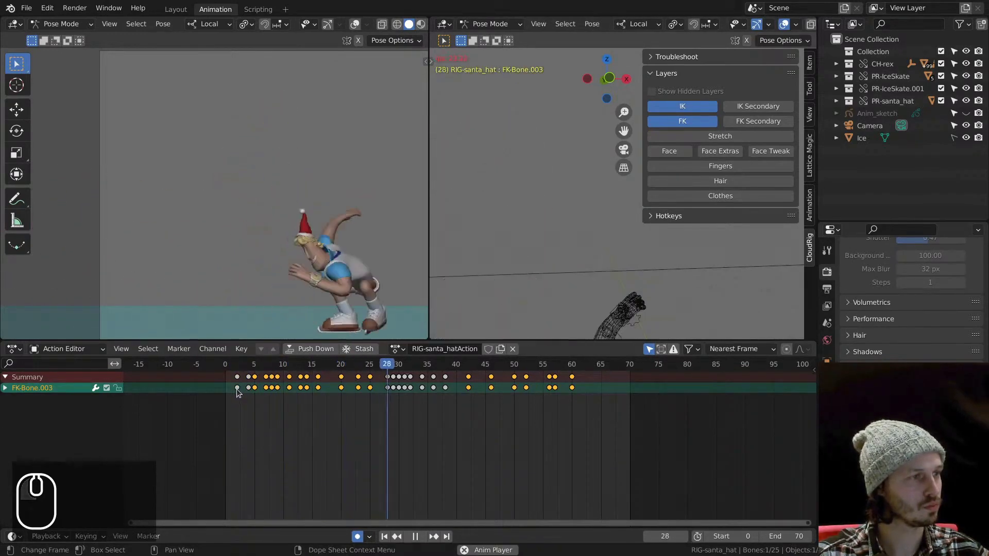
key("space")
left_click(255, 364)
key("space")
Maximize the left 3D viewport, frame the skater and play the 0–70 animation loop
left_click(239, 367)
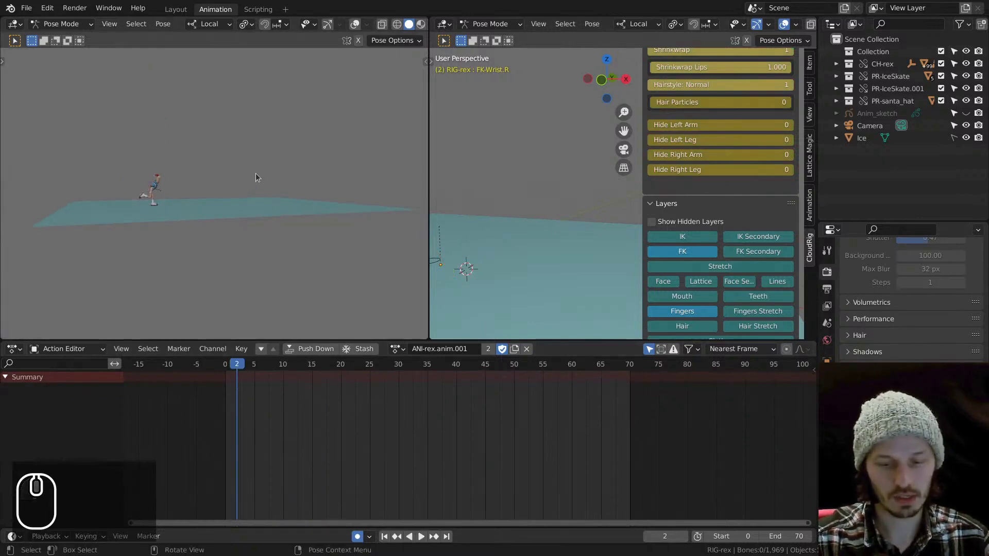
left_click(258, 158)
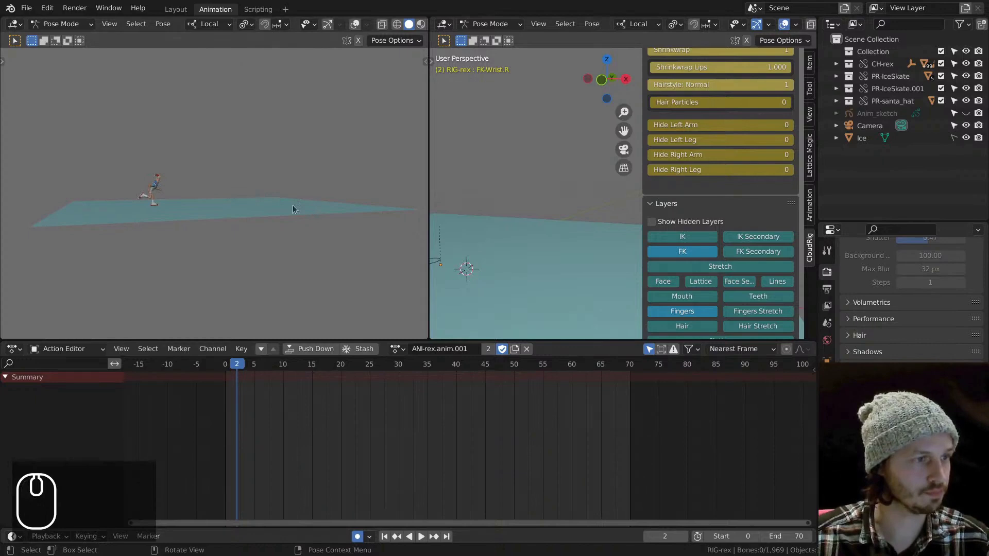
left_click(271, 193)
key("c")
key("space")
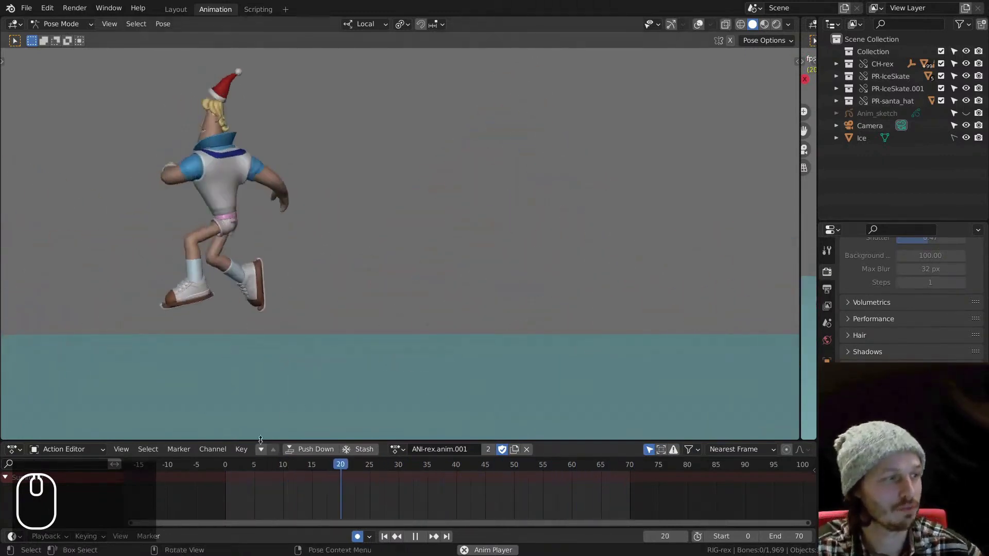
Stop at frame 18, hide CH-rex, both PR-IceSkates and PR-santa_hat, and show Anim_sketch
key("space")
left_click_drag(242, 469, 338, 436)
left_click_drag(221, 259, 249, 266)
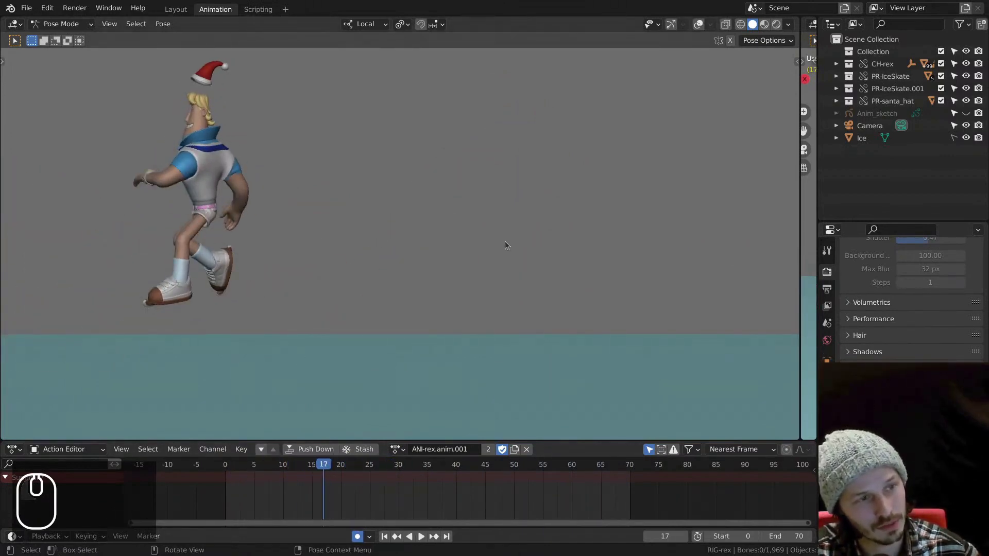
left_click_drag(302, 461, 348, 426)
left_click_drag(572, 223, 931, 129)
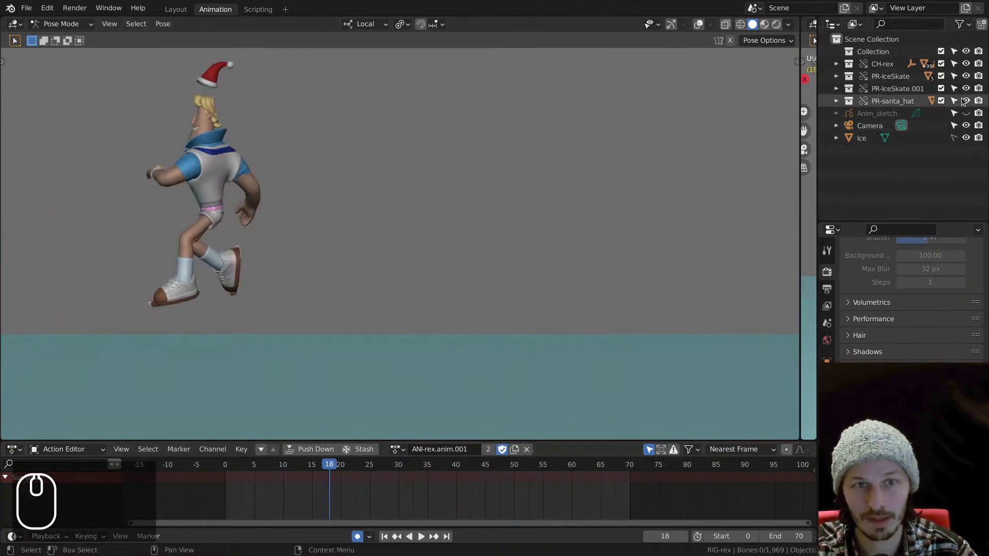
left_click_drag(969, 102, 973, 68)
left_click(969, 114)
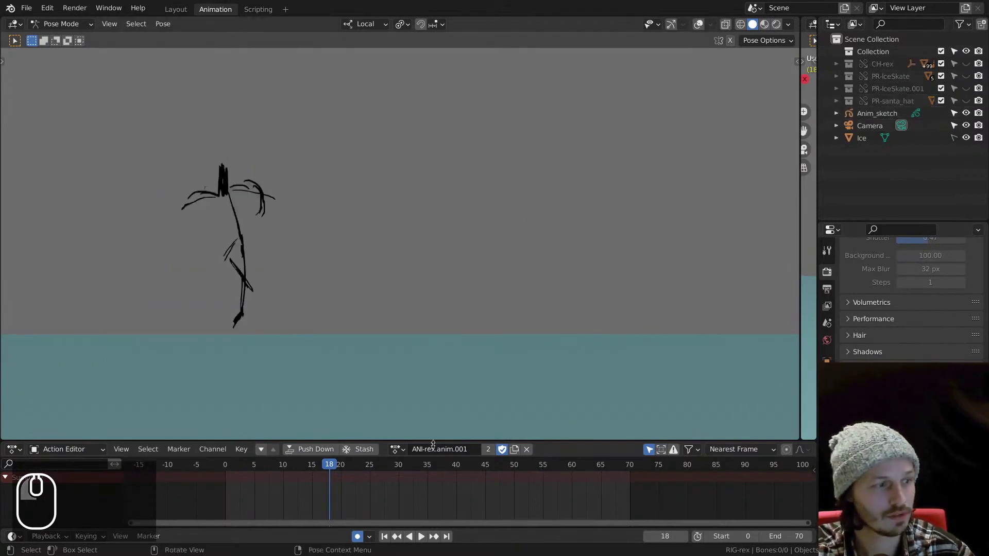
Jump to frame 0, play and scrub through the grease pencil sketch, then play it again
left_click_drag(266, 472, 237, 485)
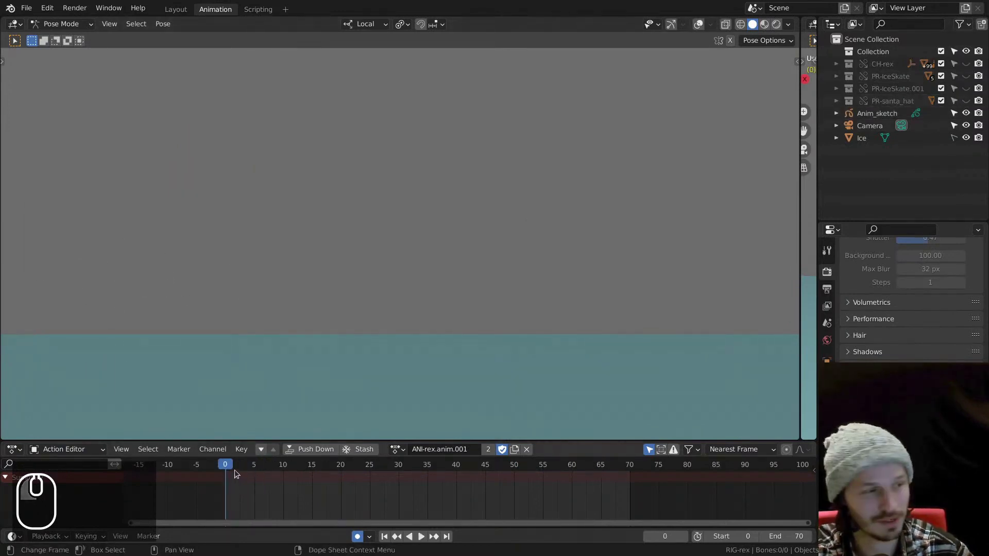
key("space")
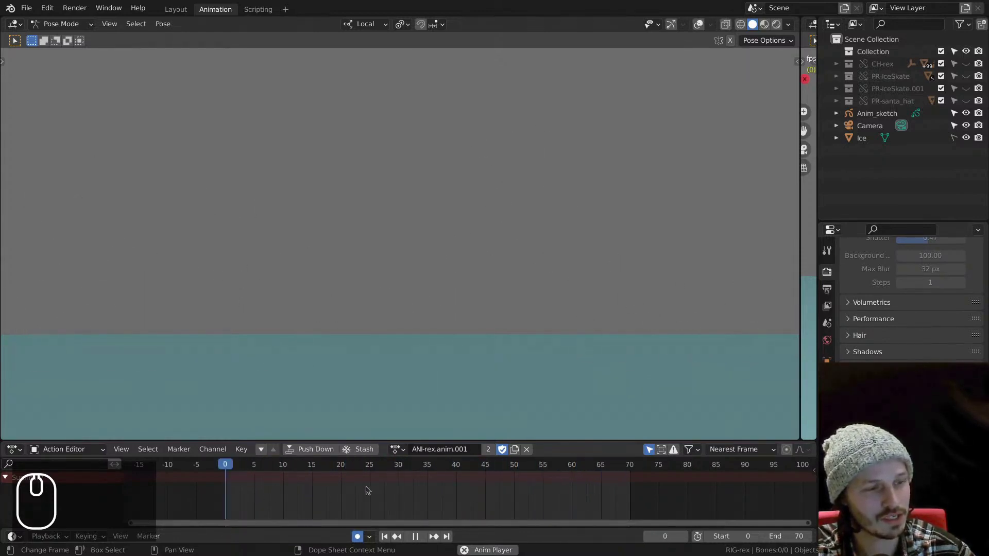
key("space")
left_click_drag(519, 459, 532, 421)
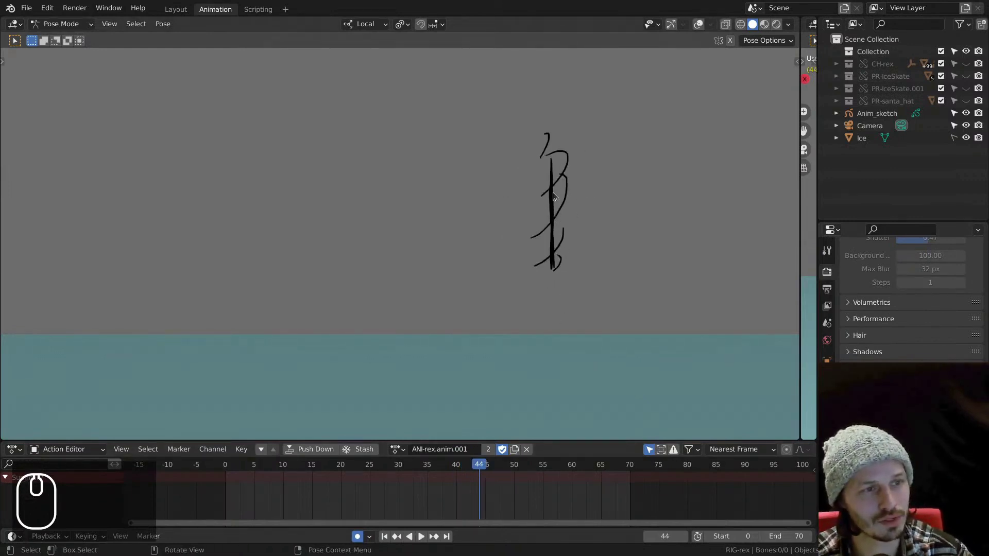
left_click_drag(487, 467, 542, 463)
left_click_drag(533, 467, 303, 486)
key("space")
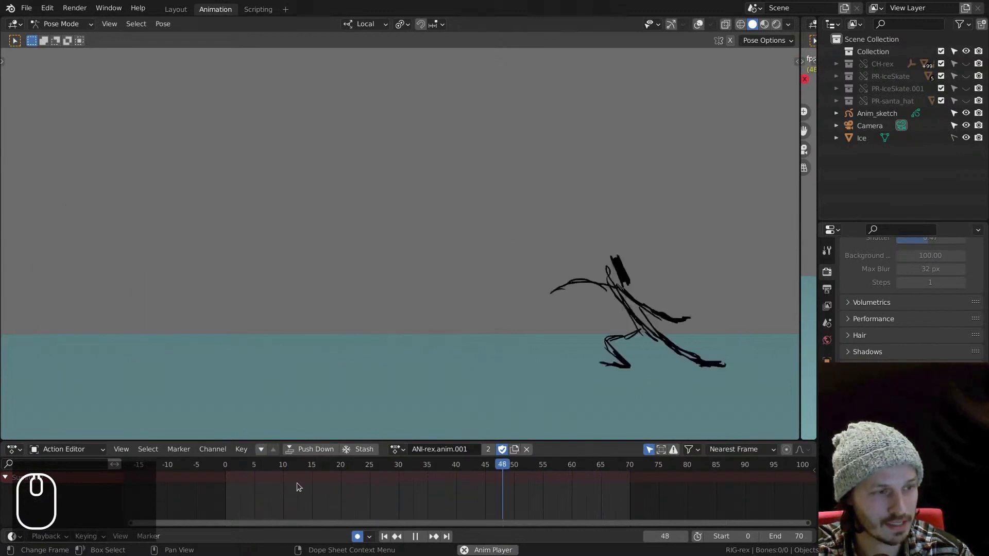
Play rex_skating.mp4 in GNOME Videos and seek through the rendered skater clip
key("space")
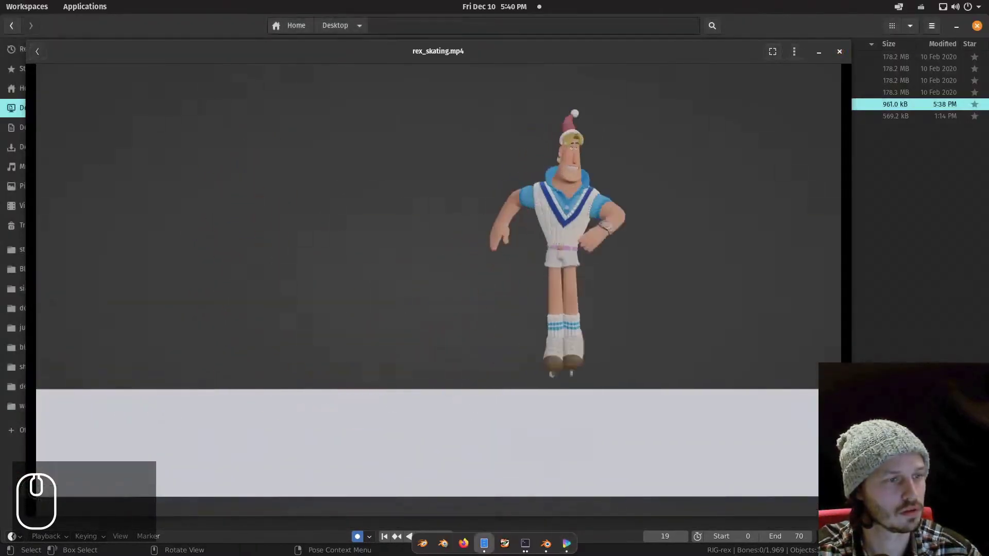
key("space")
key("space")
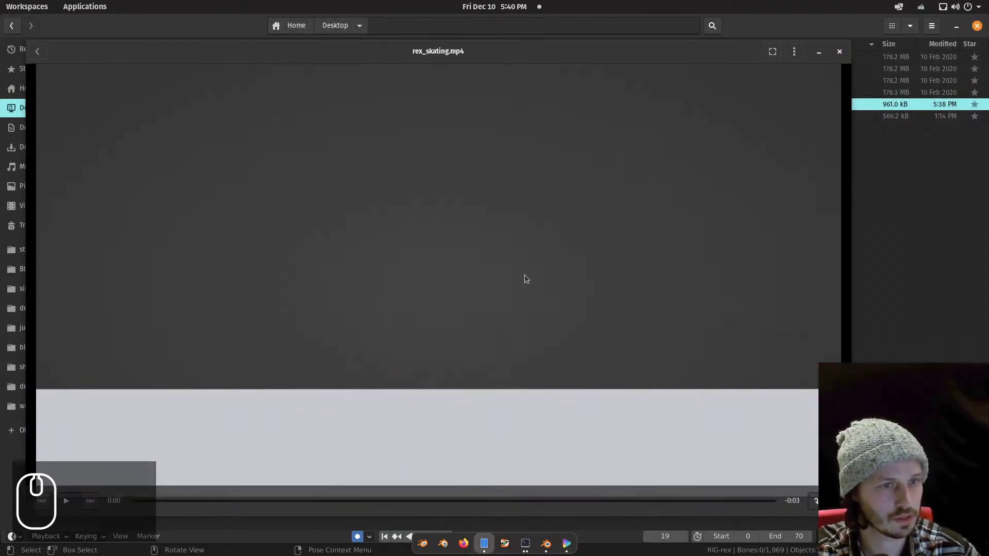
left_click(447, 151)
key("space")
left_click_drag(456, 154, 507, 208)
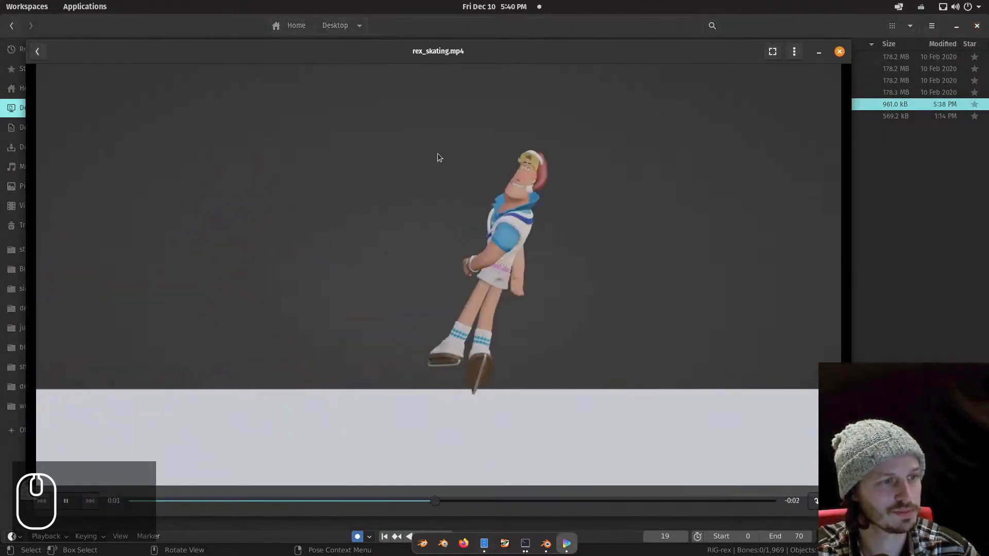